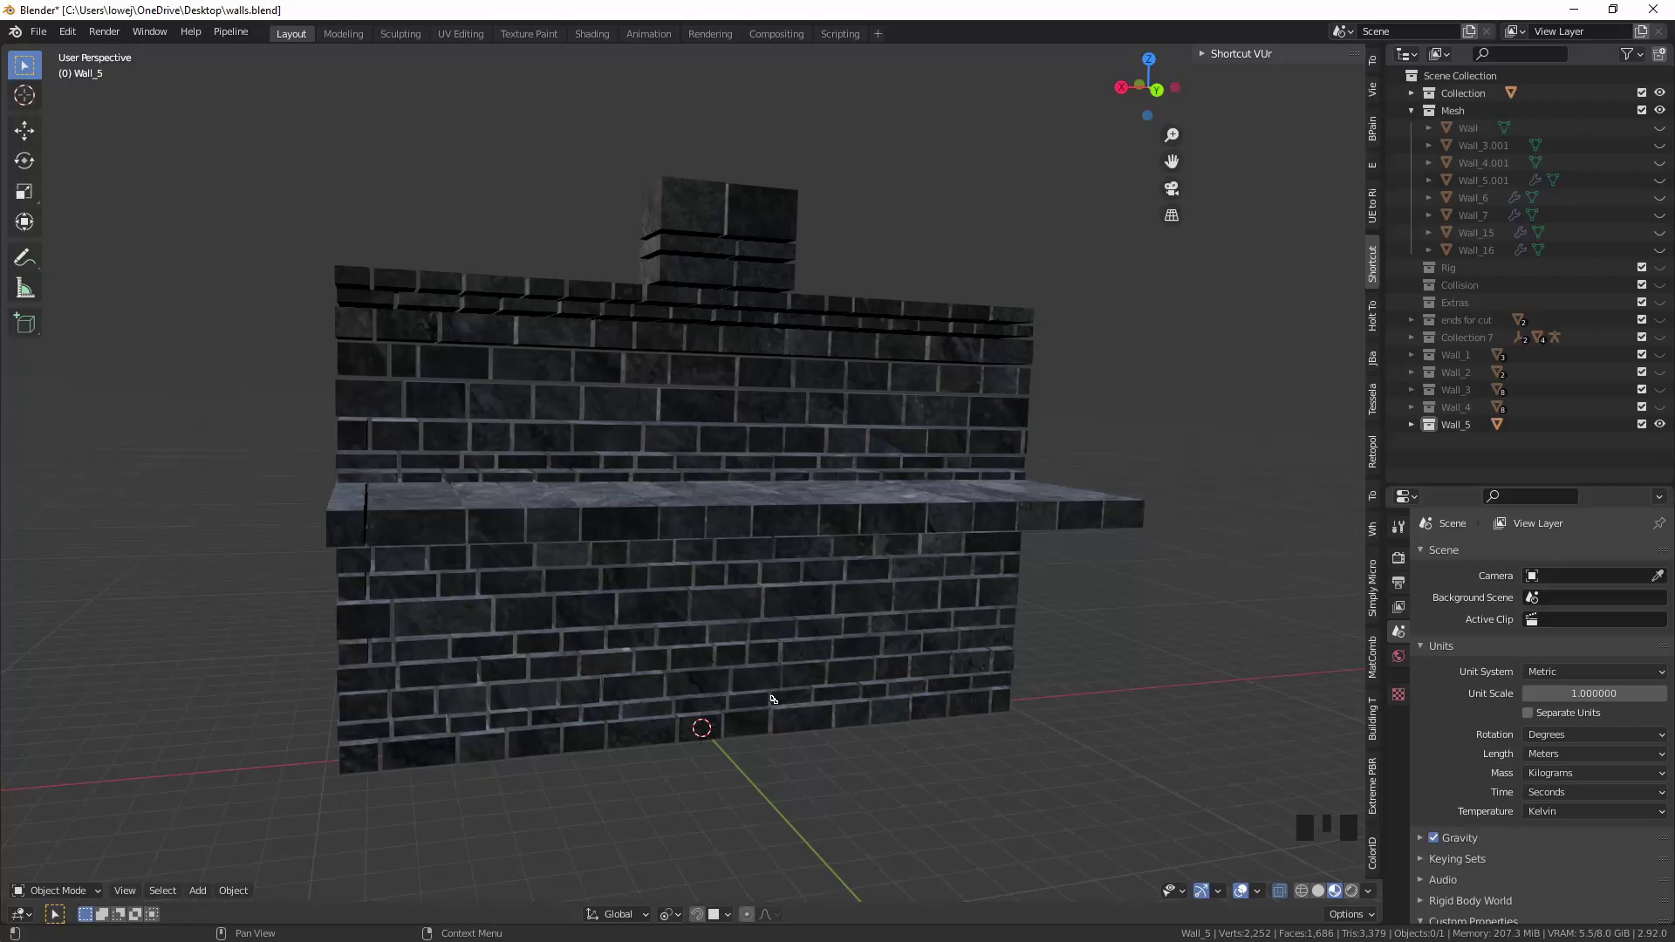
Select the Wall_5 mesh, view it from behind in orthographic, and bring up the add-mesh list for a cube.
{"action": "left_click", "coordinate": [963, 531]}
{"action": "key", "text": "KP_5"}
{"action": "key", "text": "KP_1"}
{"action": "key", "text": "ctrl+KP_1"}
{"action": "key", "text": "shift+a"}
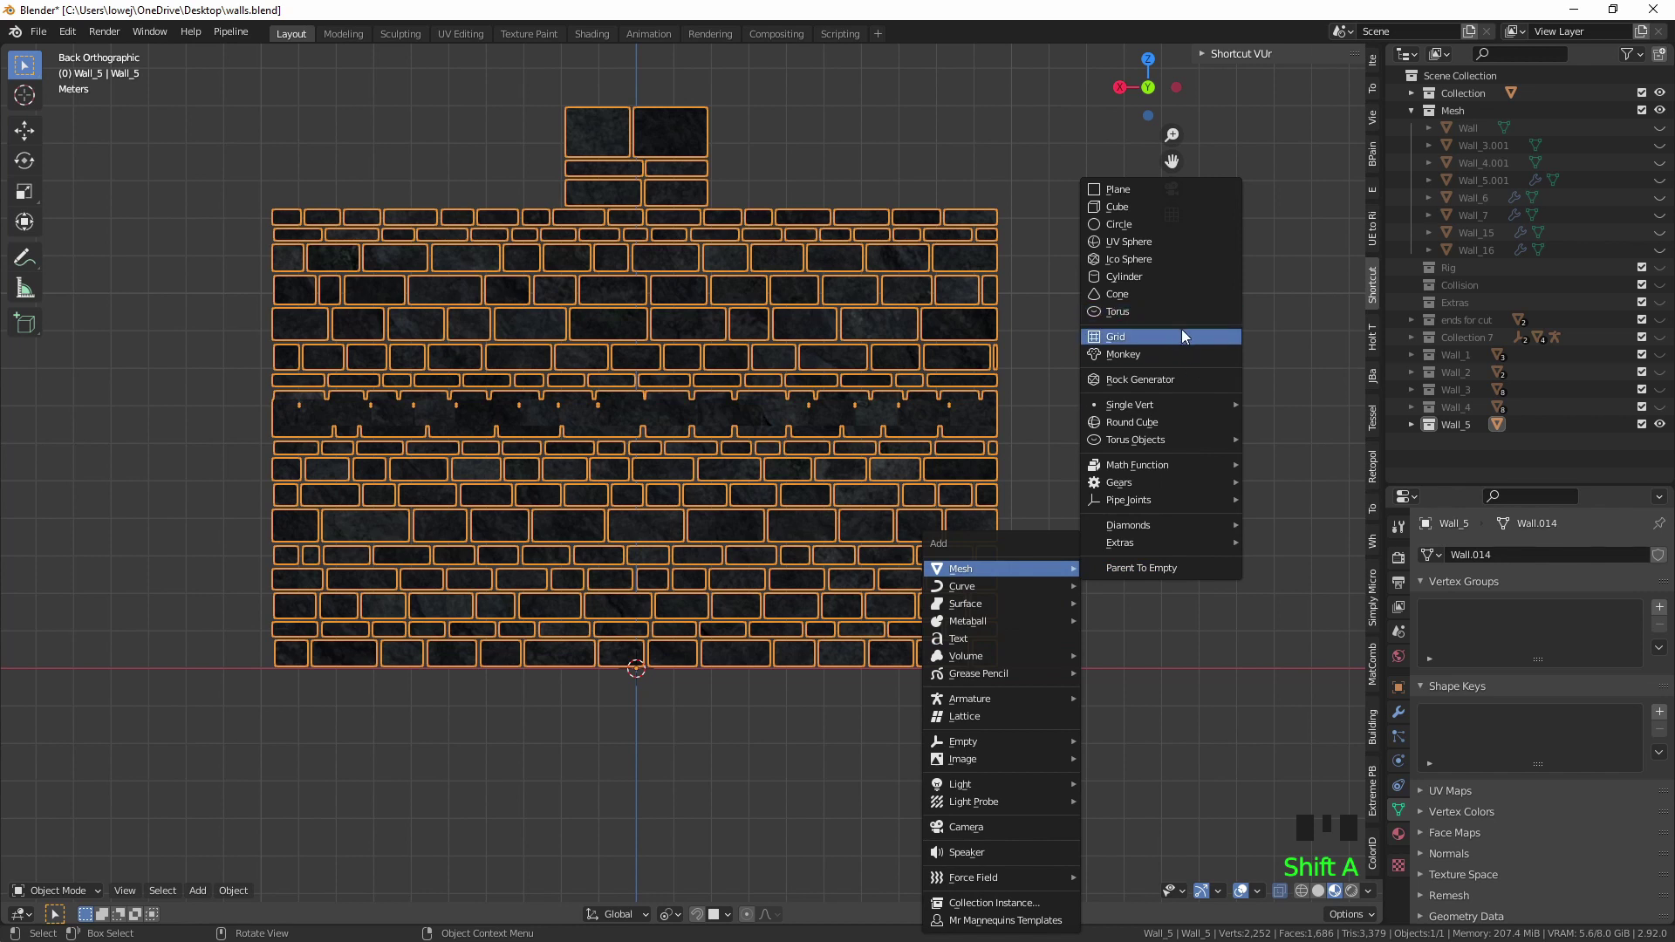
Snap the cursor to the cube's bottom face, set the origin there, and seat the cube at the world origin.
{"action": "key", "text": "KP_5"}
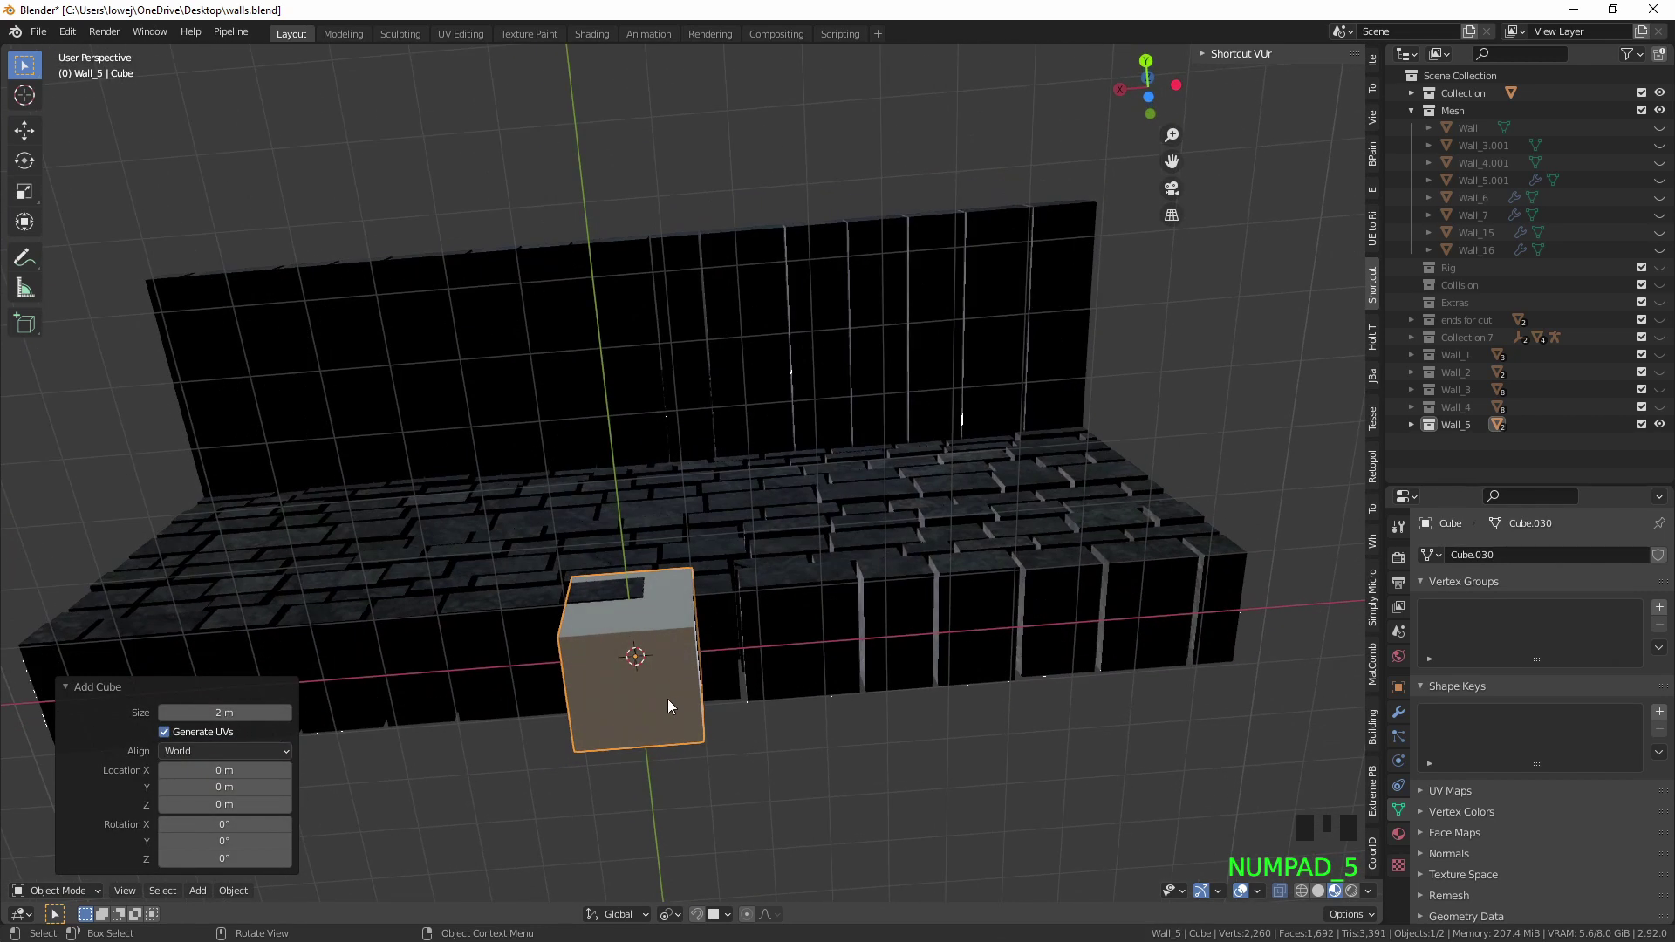
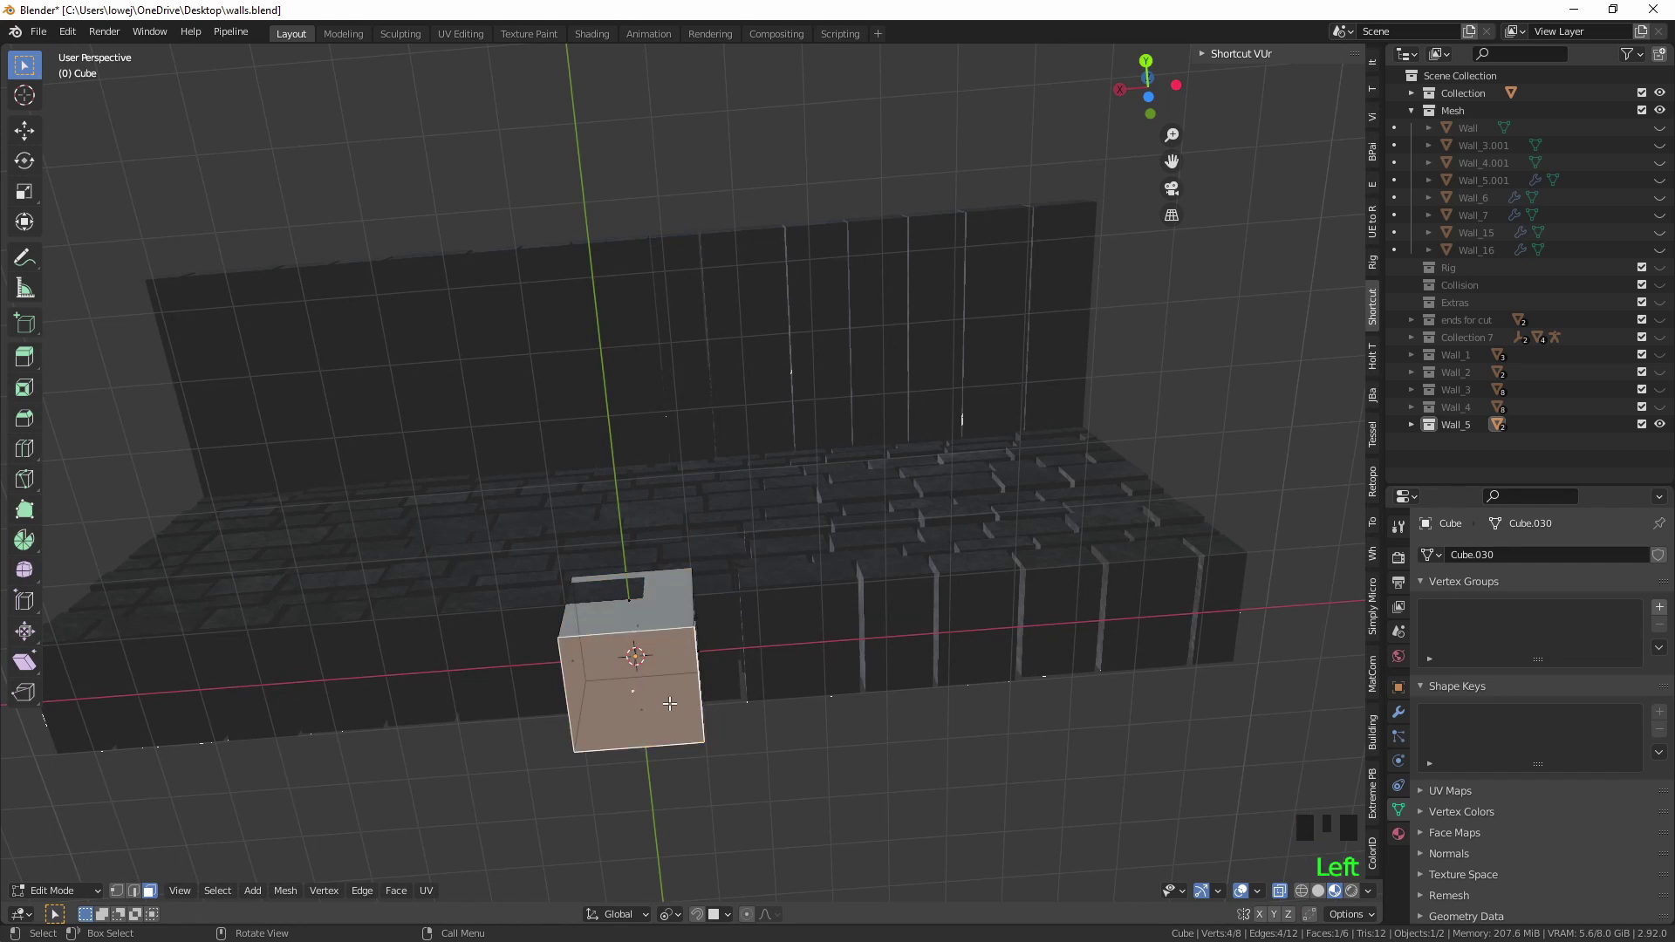
{"action": "key", "text": "shift+s"}
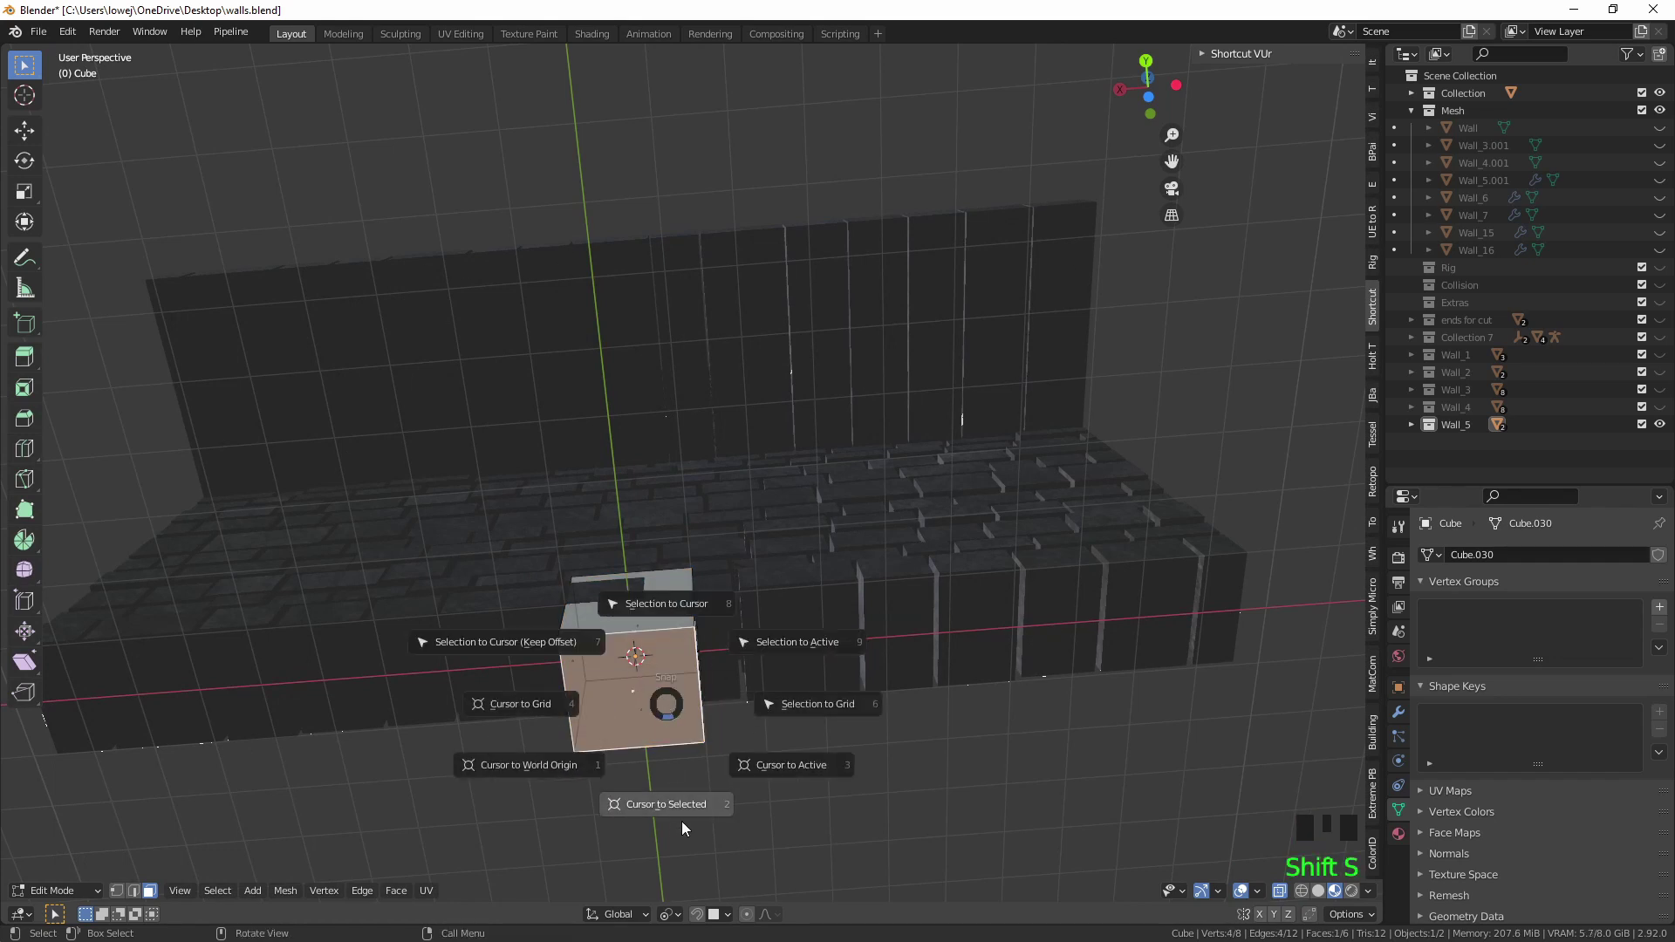
{"action": "key", "text": "Tab"}
{"action": "key", "text": "q"}
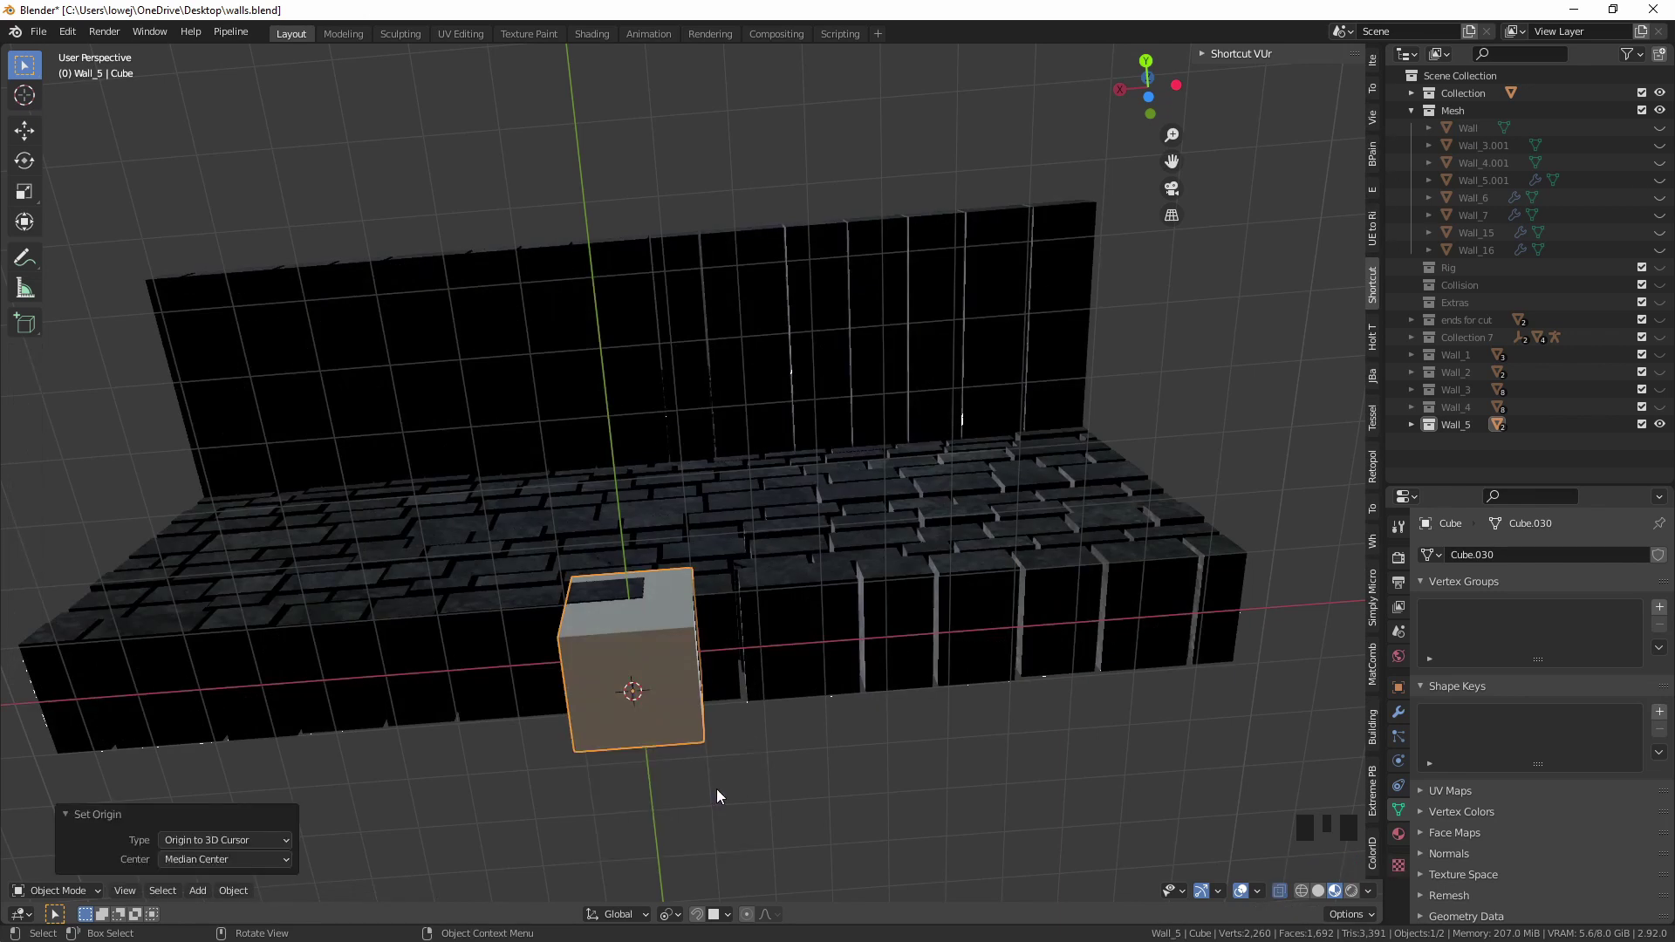
{"action": "key", "text": "shift+s"}
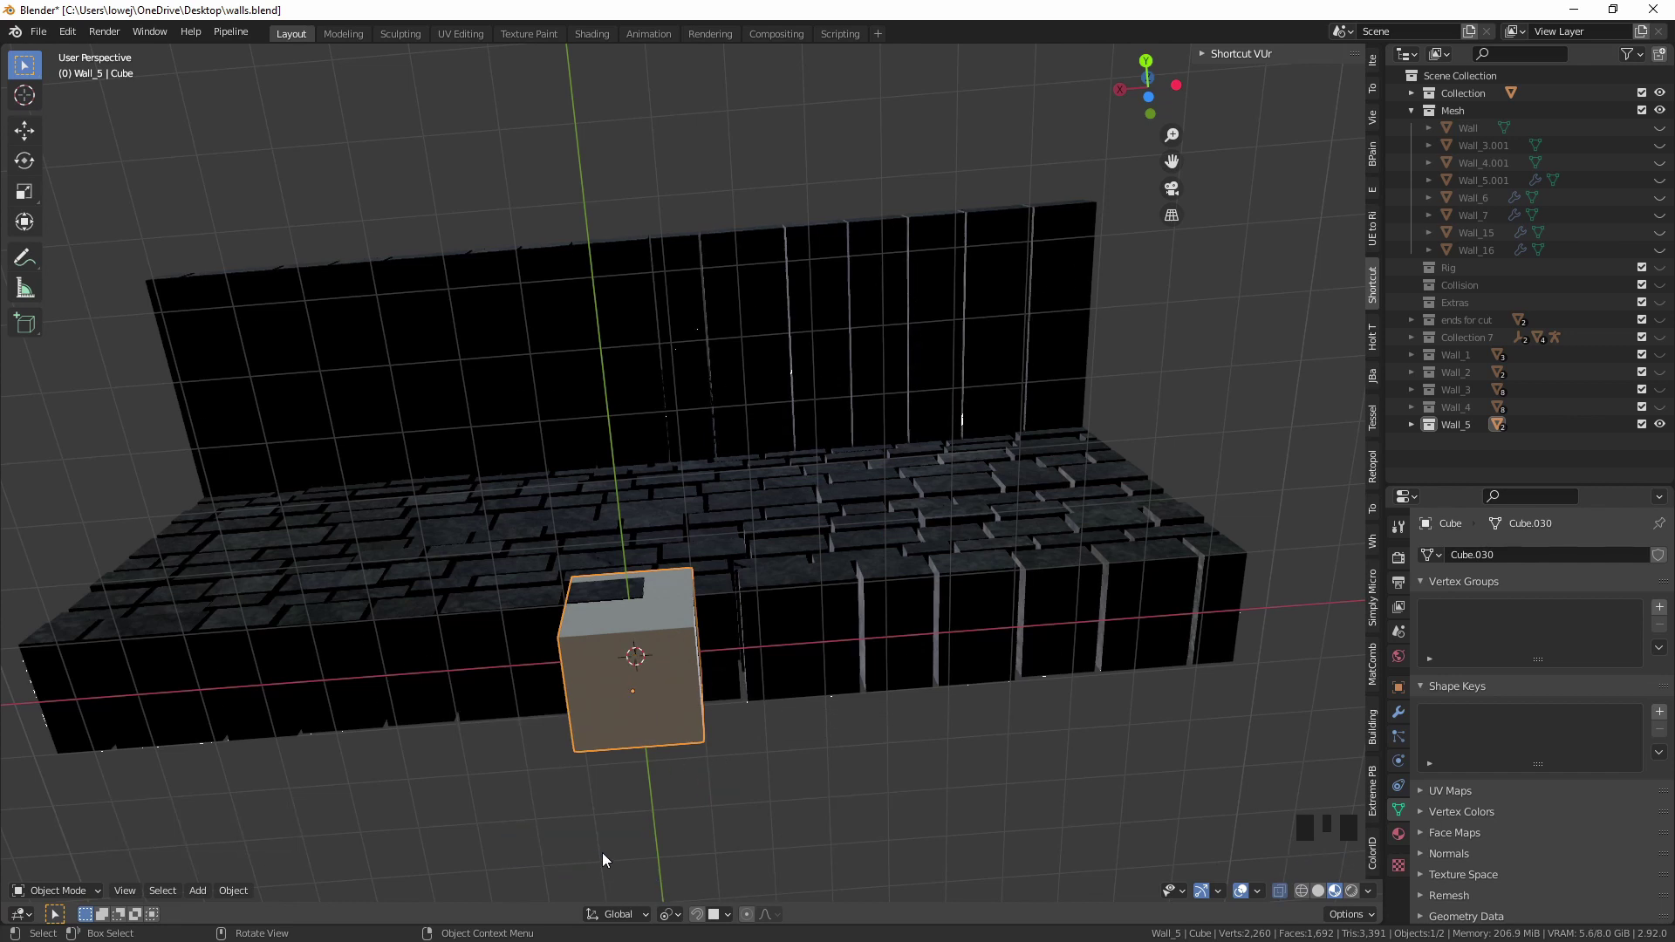
{"action": "key", "text": "q"}
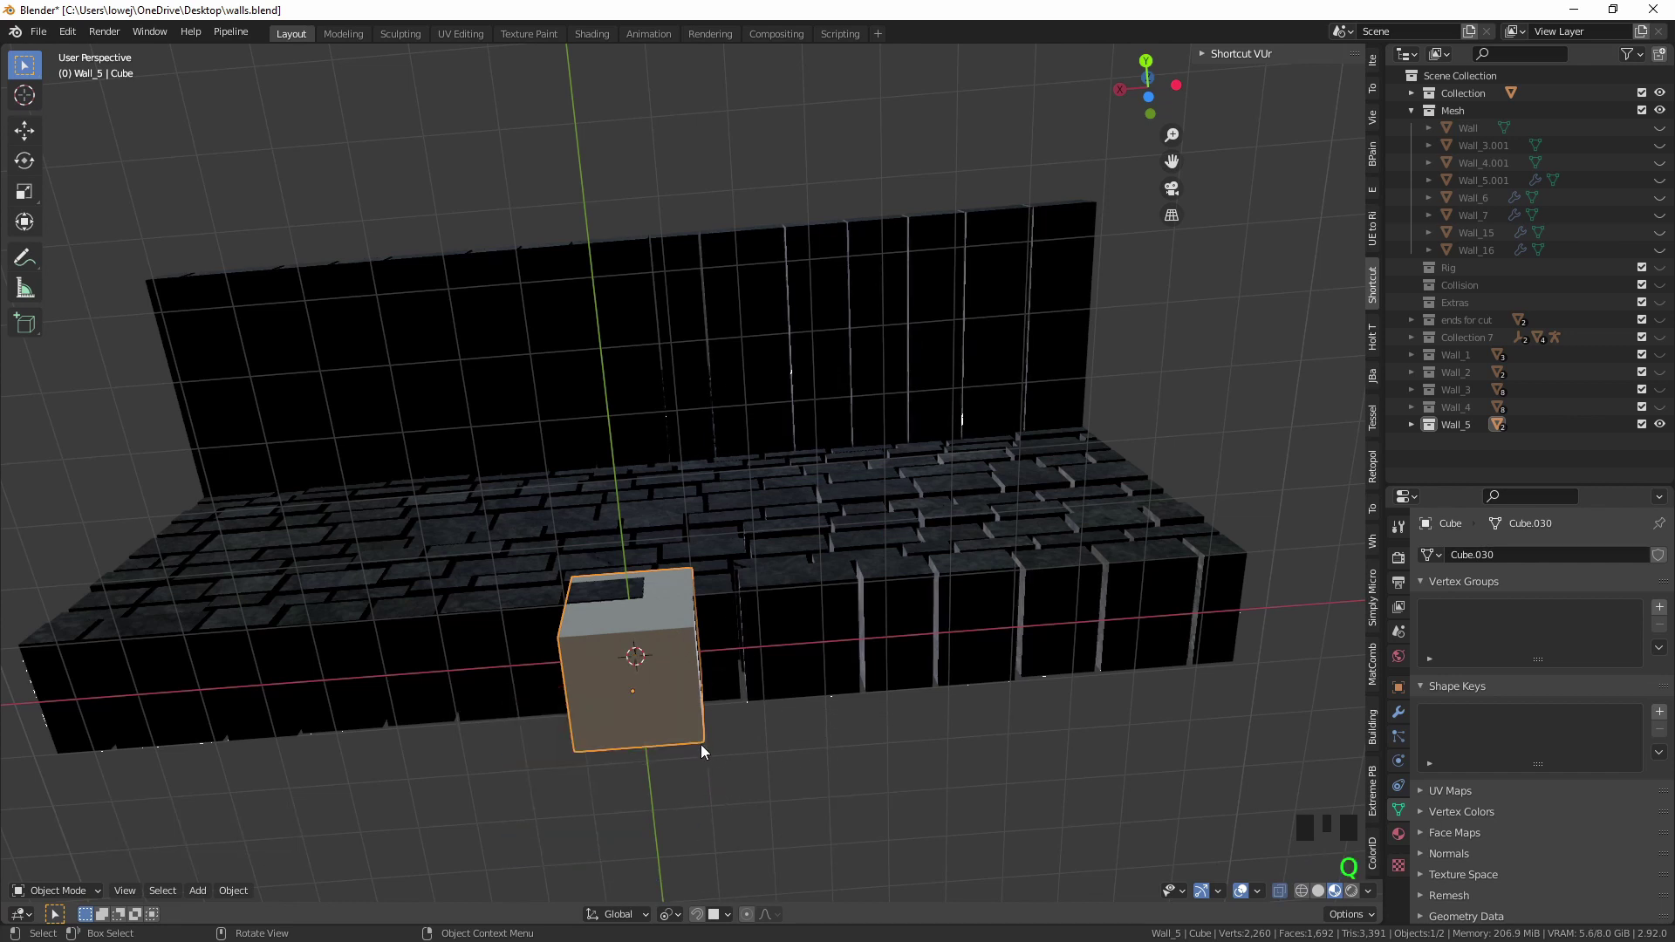
{"action": "key", "text": "shift+s"}
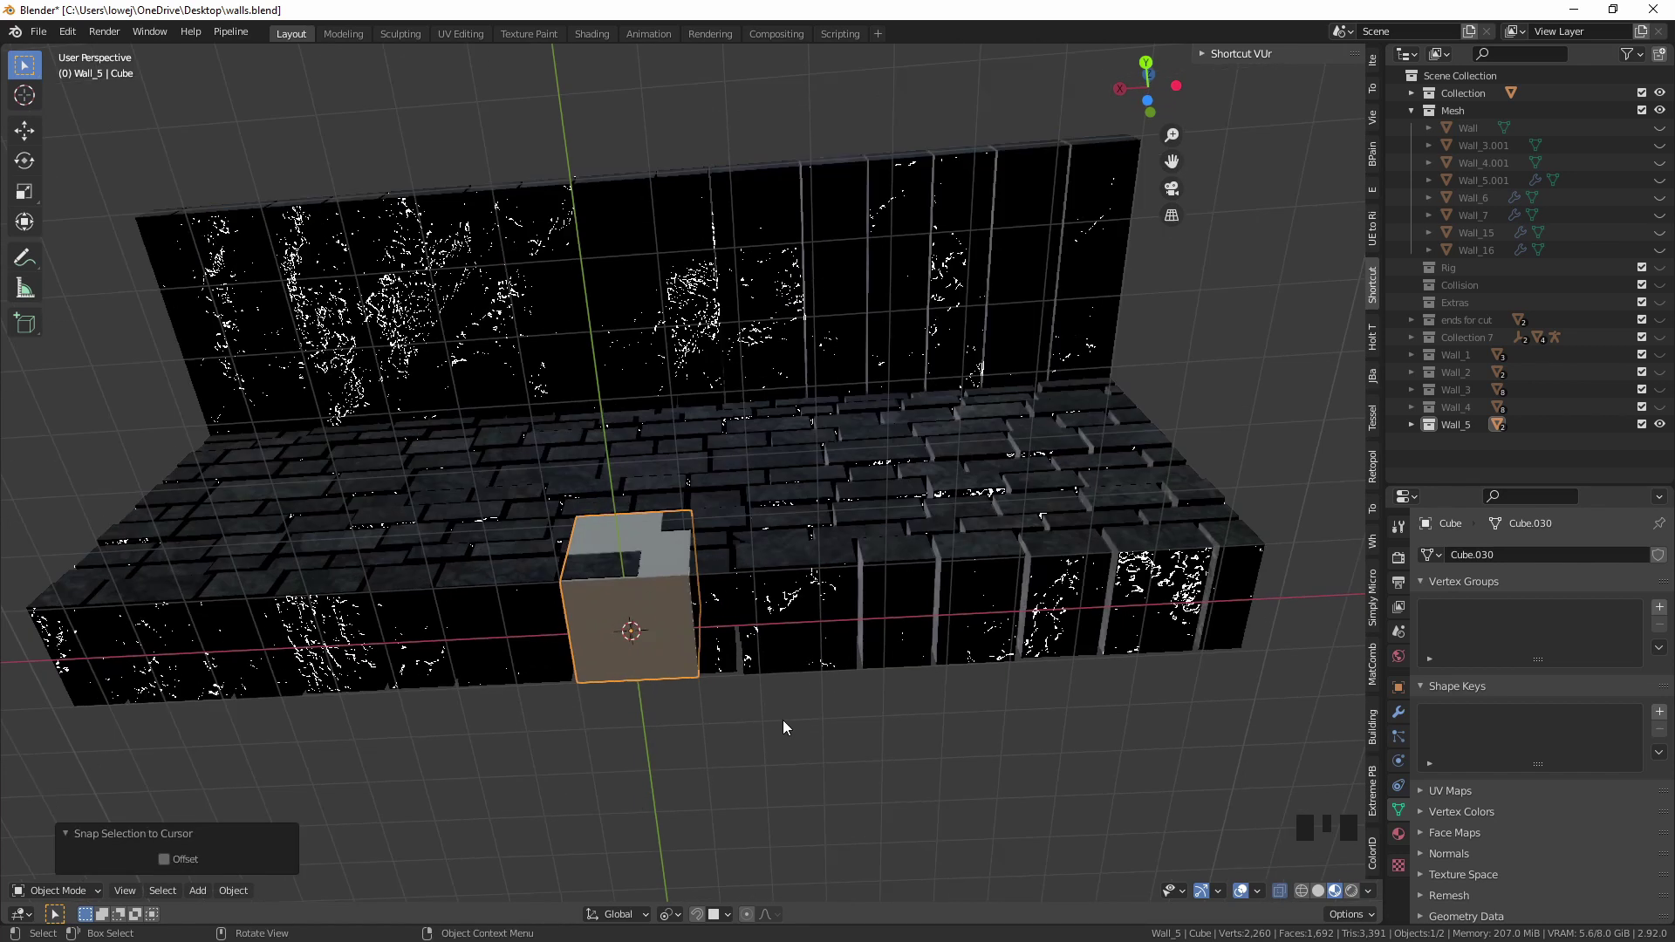
Return to the back orthographic view of the cube below the wall.
{"action": "key", "text": "KP_5"}
{"action": "key", "text": "KP_1"}
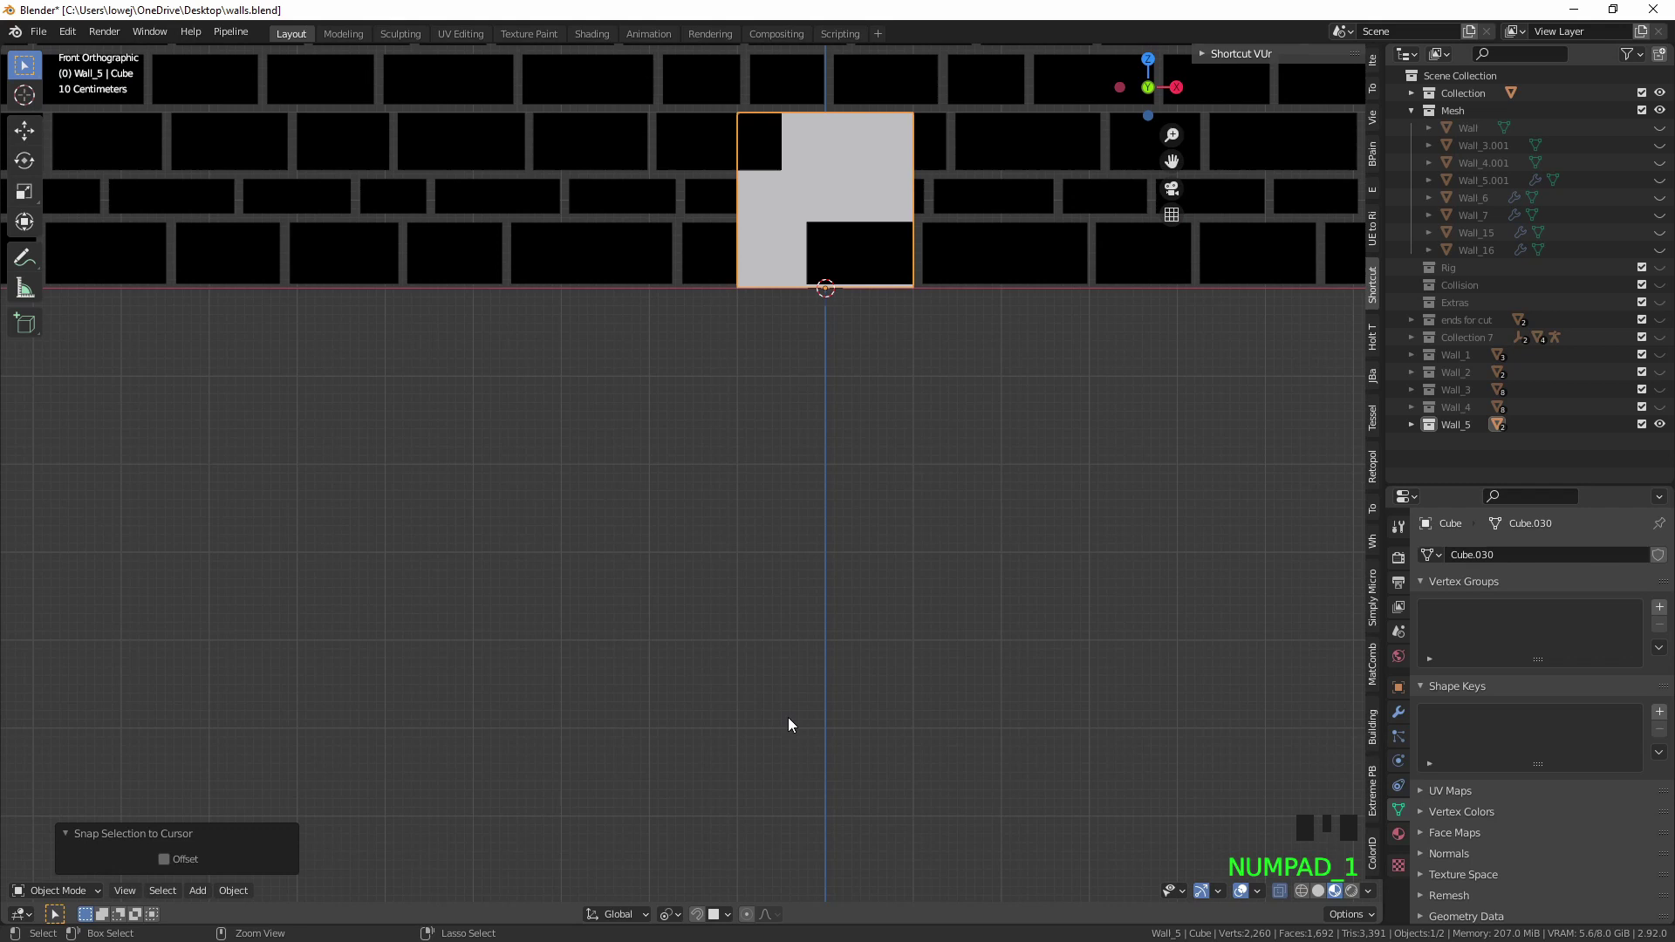
{"action": "key", "text": "ctrl+KP_1"}
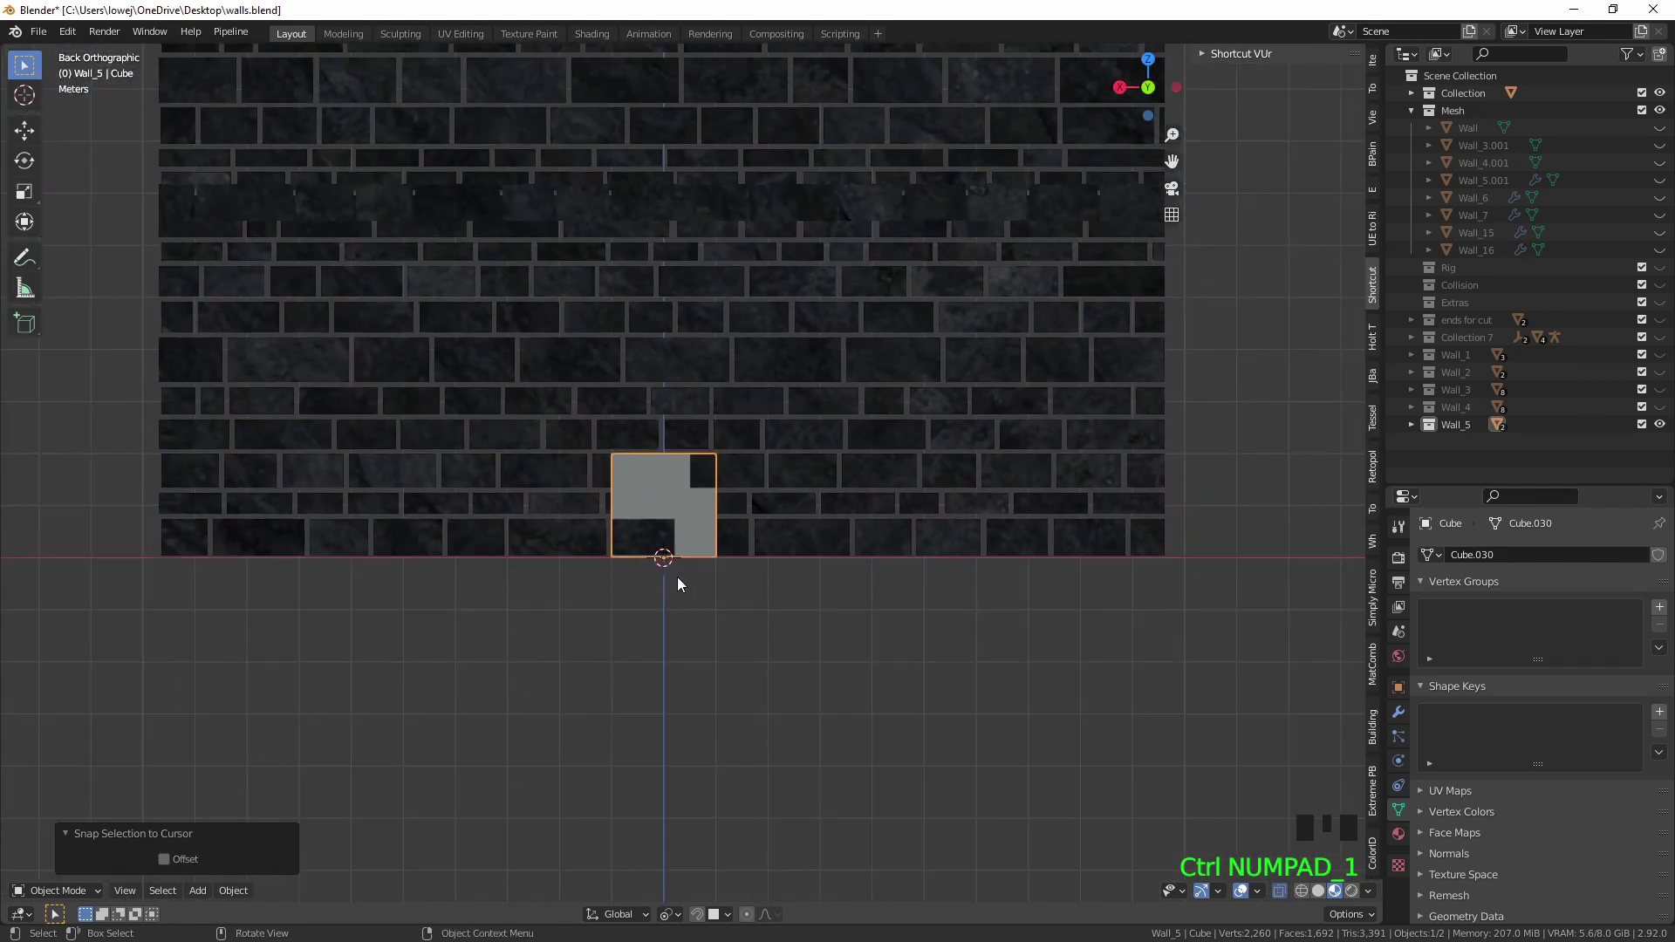
Duplicate the cube twice and scale one copy along X and Z to span the main wall body, then pick the original cube.
{"action": "key", "text": "shift+d"}
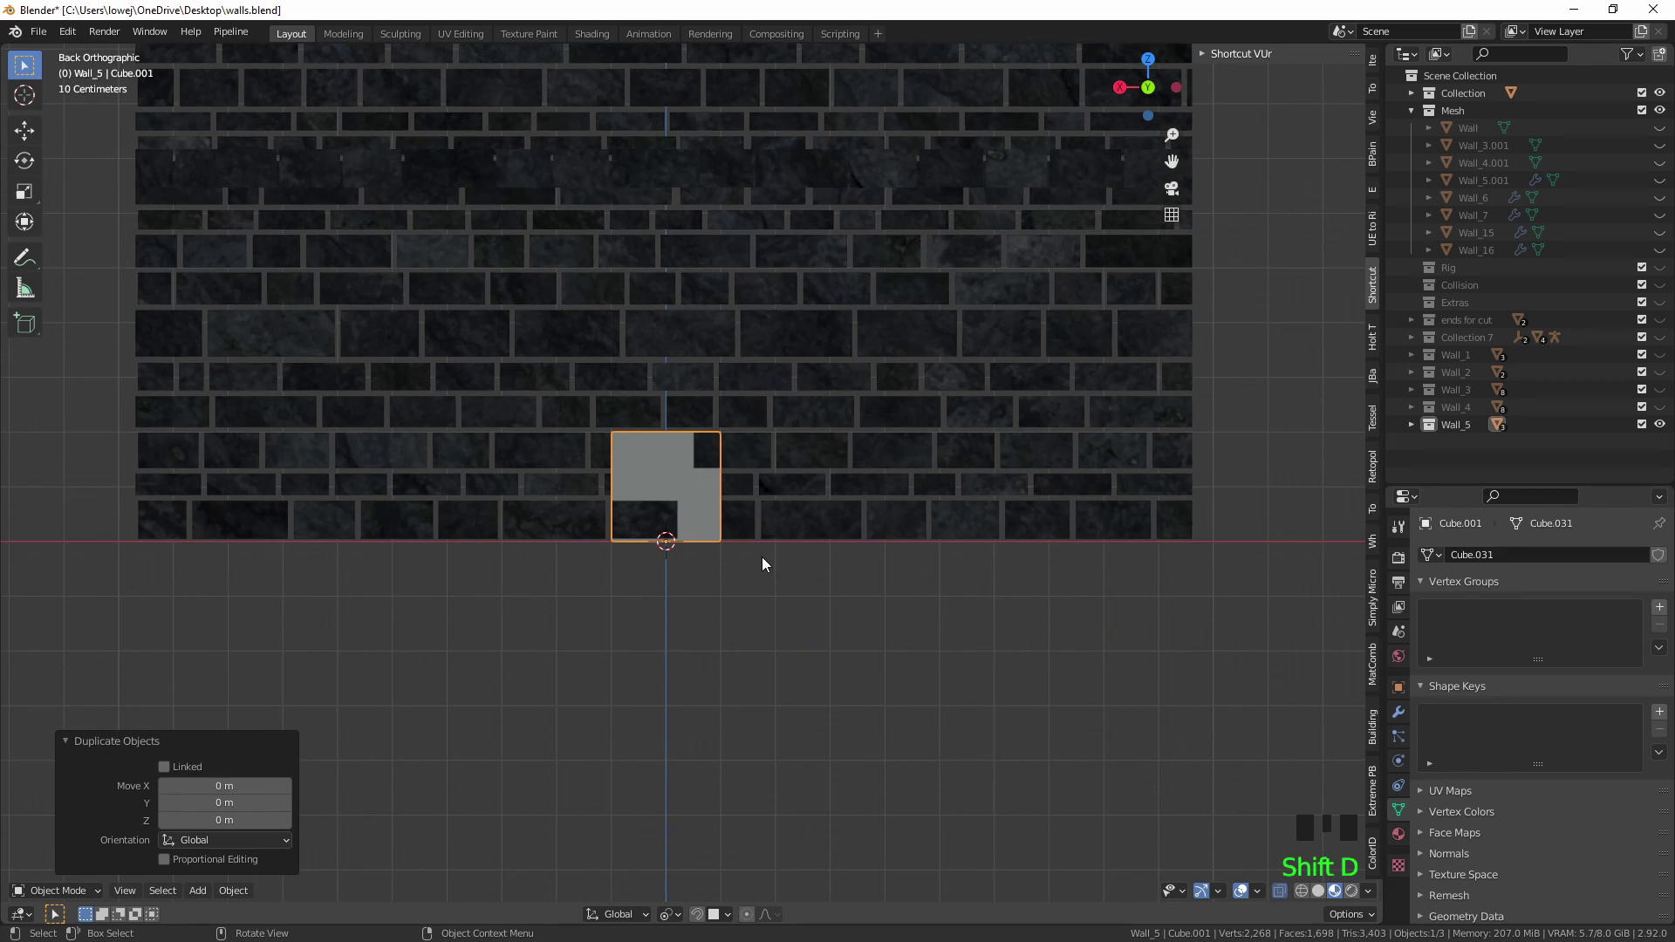
{"action": "key", "text": "shift+d"}
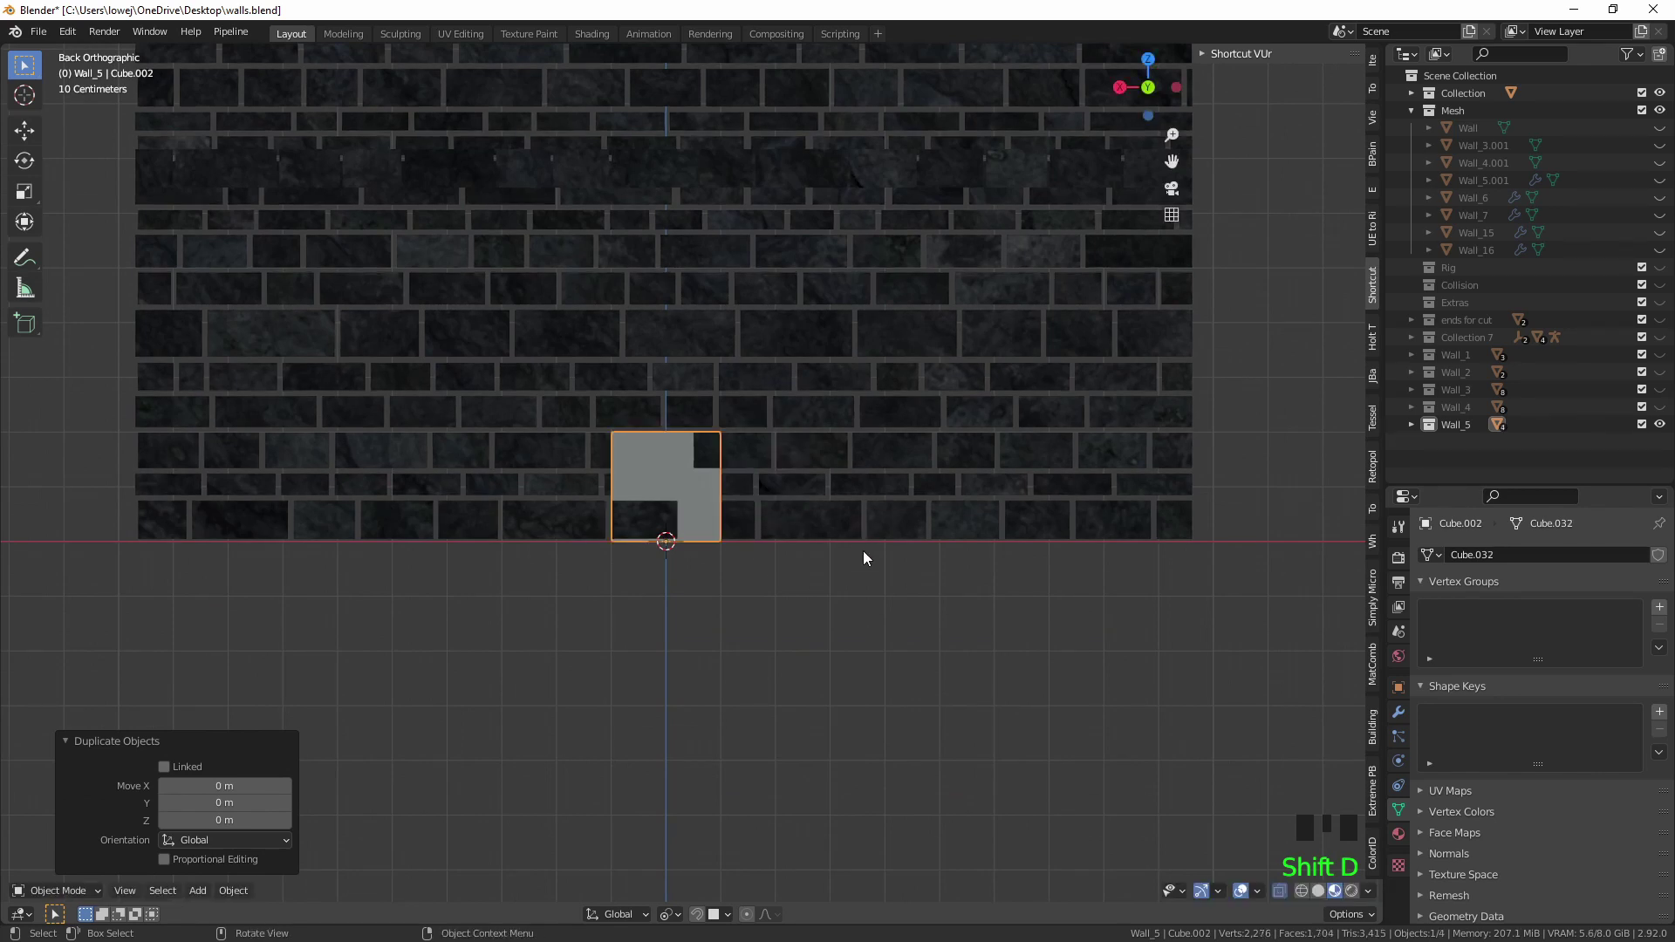
{"action": "key", "text": "s"}
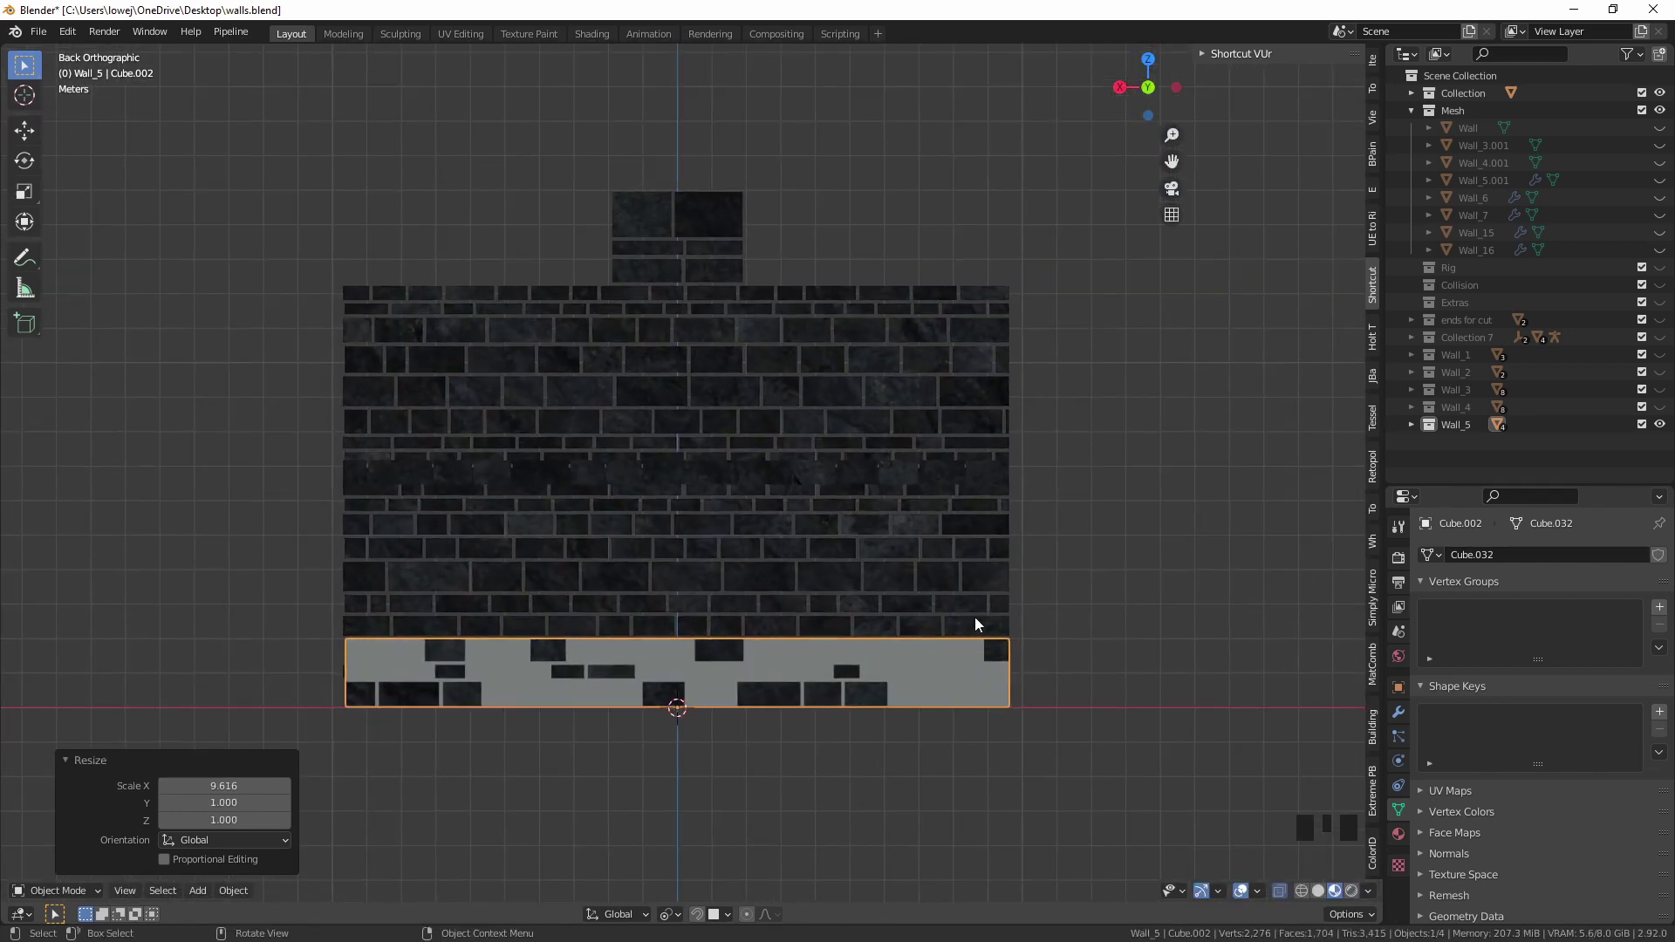
{"action": "key", "text": "s"}
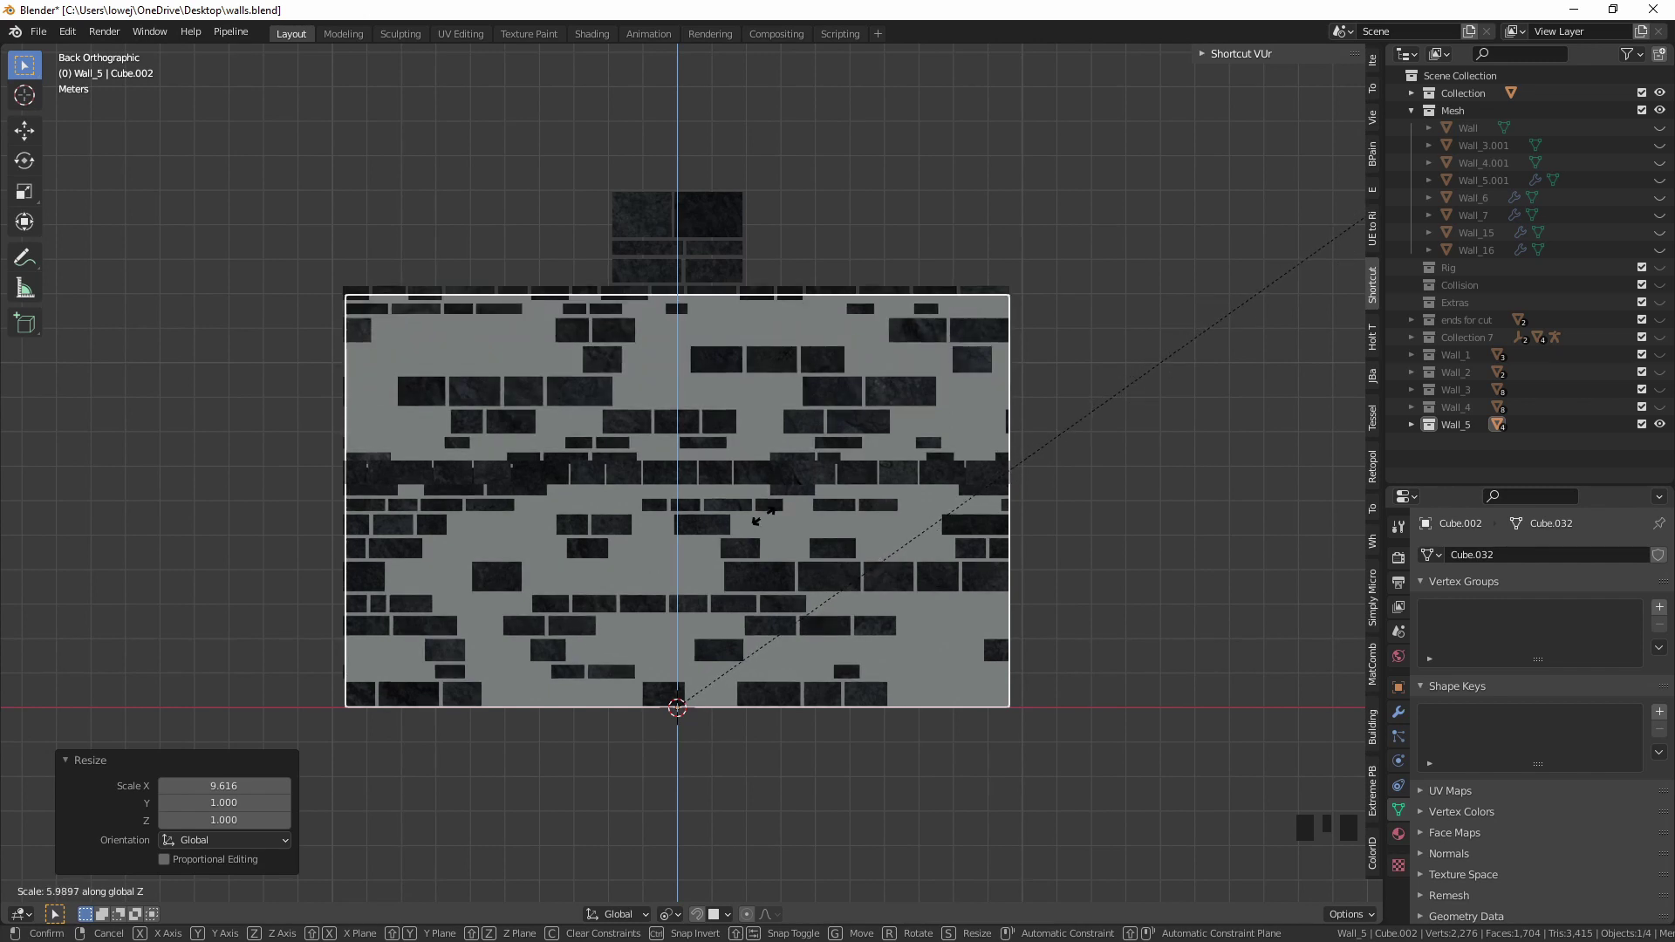
{"action": "left_click", "coordinate": [690, 687]}
{"action": "left_click", "coordinate": [690, 687]}
Lift the original cube up to the top block and scale it along X and Z to fit the block's edges.
{"action": "key", "text": "g"}
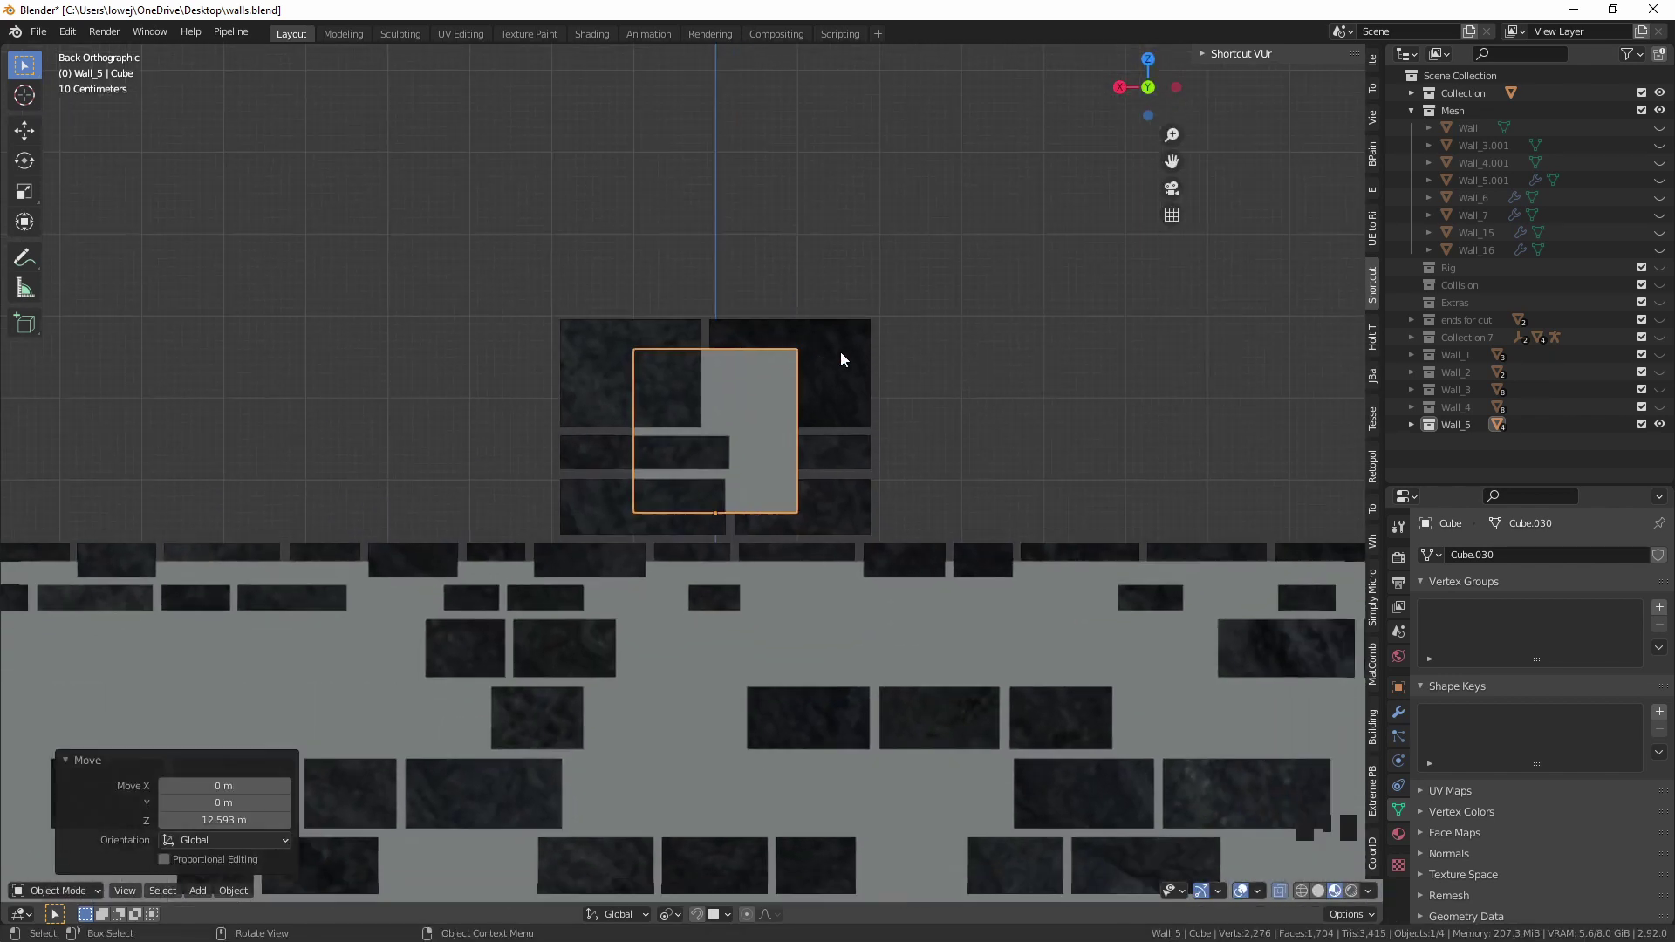
{"action": "key", "text": "s"}
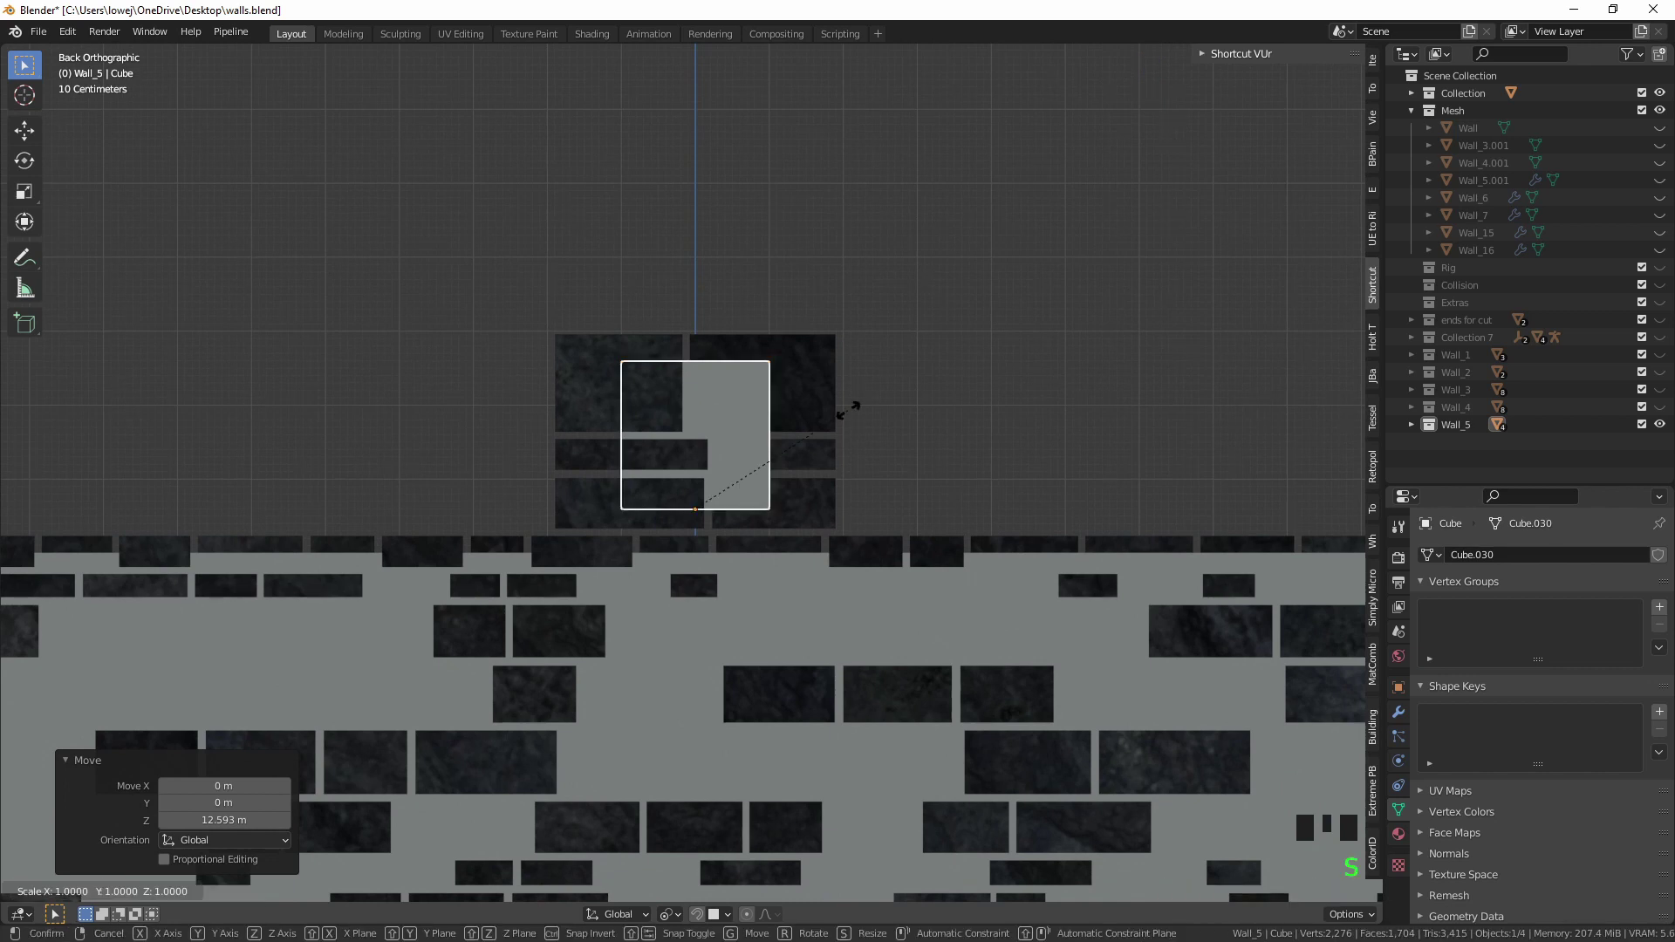
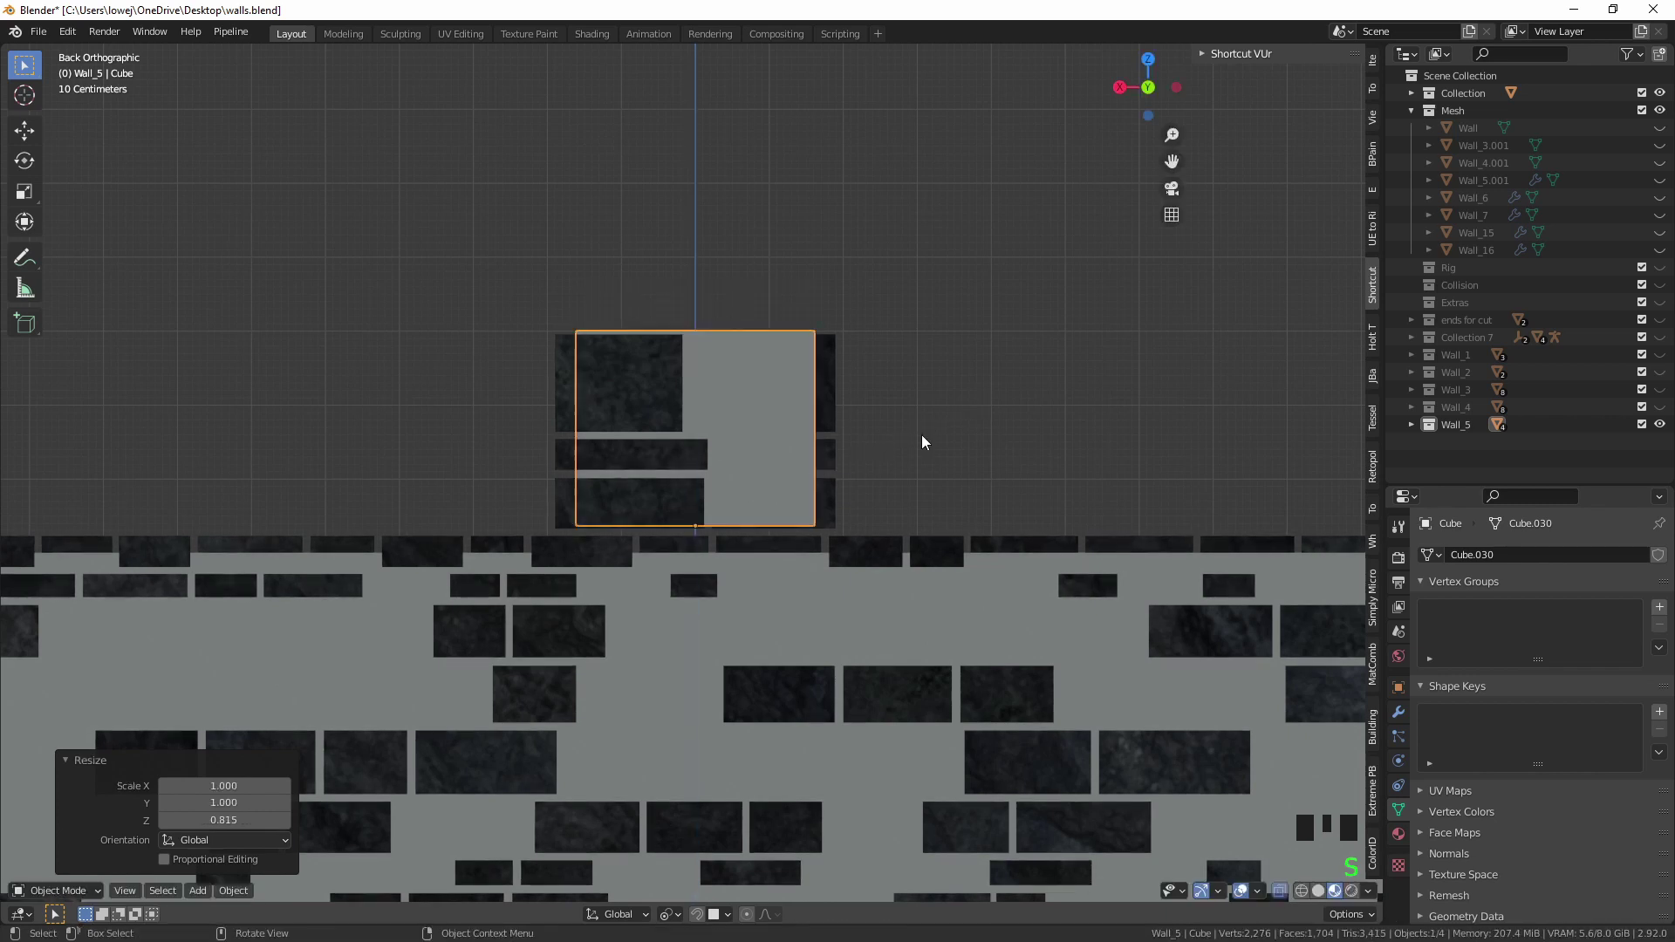
{"action": "key", "text": "s"}
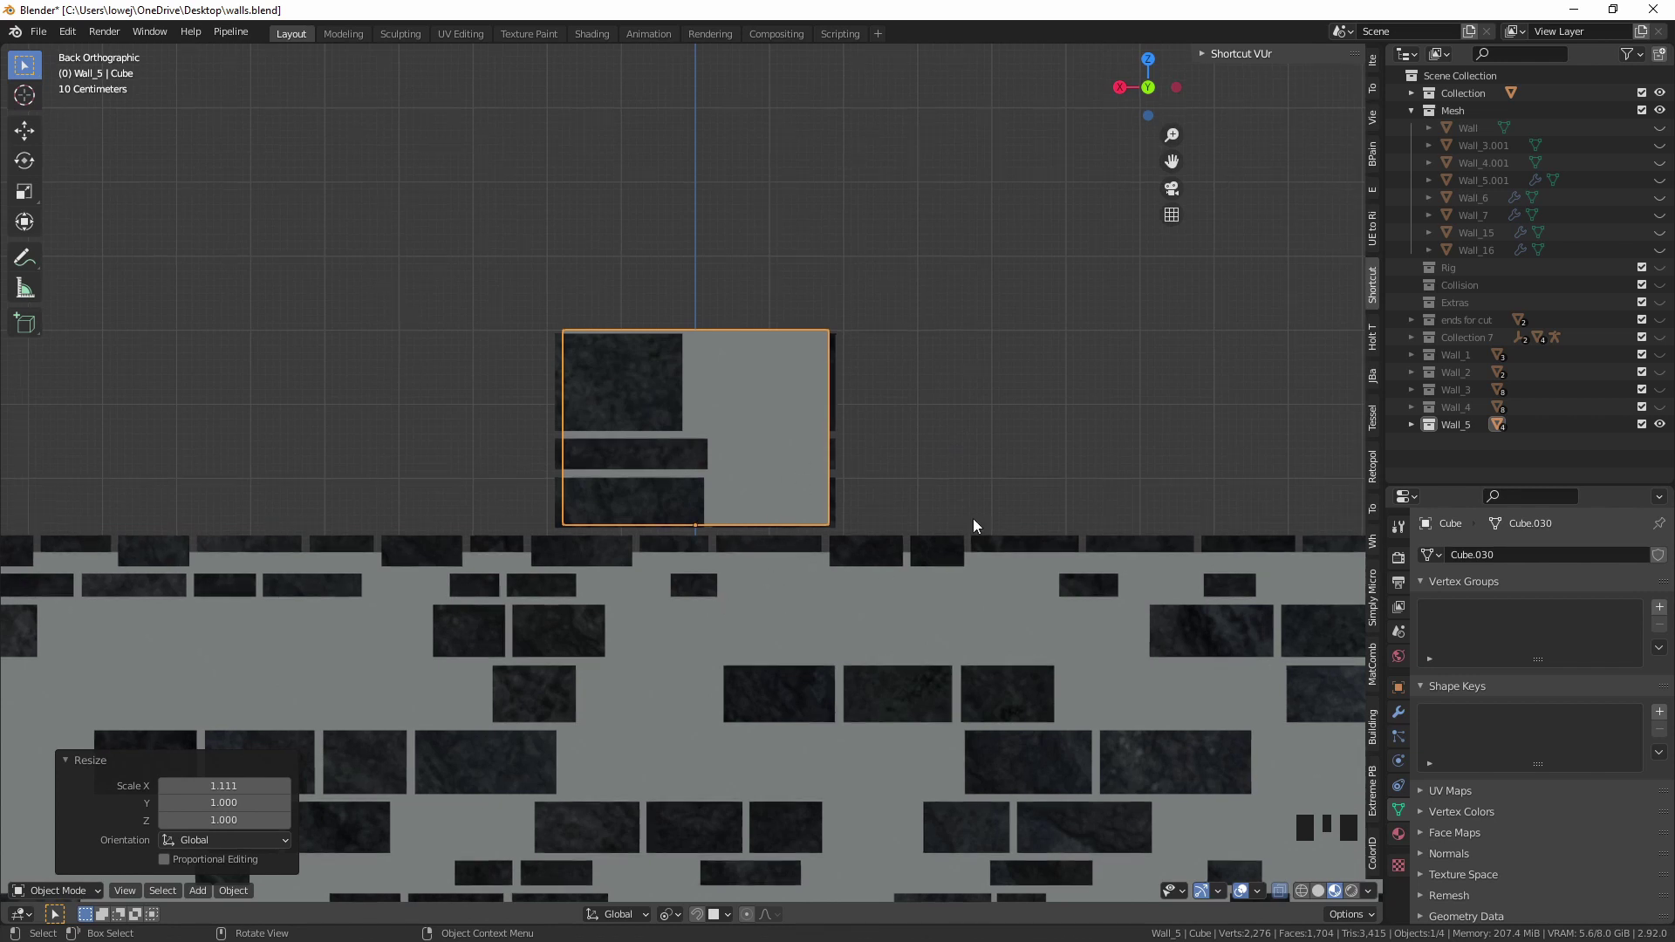
Switch back to the front orthographic view and select the first cube copy at the bottom.
{"action": "key", "text": "KP_5"}
{"action": "key", "text": "KP_1"}
{"action": "left_click", "coordinate": [666, 720]}
{"action": "left_click", "coordinate": [669, 721]}
{"action": "left_click", "coordinate": [669, 721]}
{"action": "left_click", "coordinate": [669, 721]}
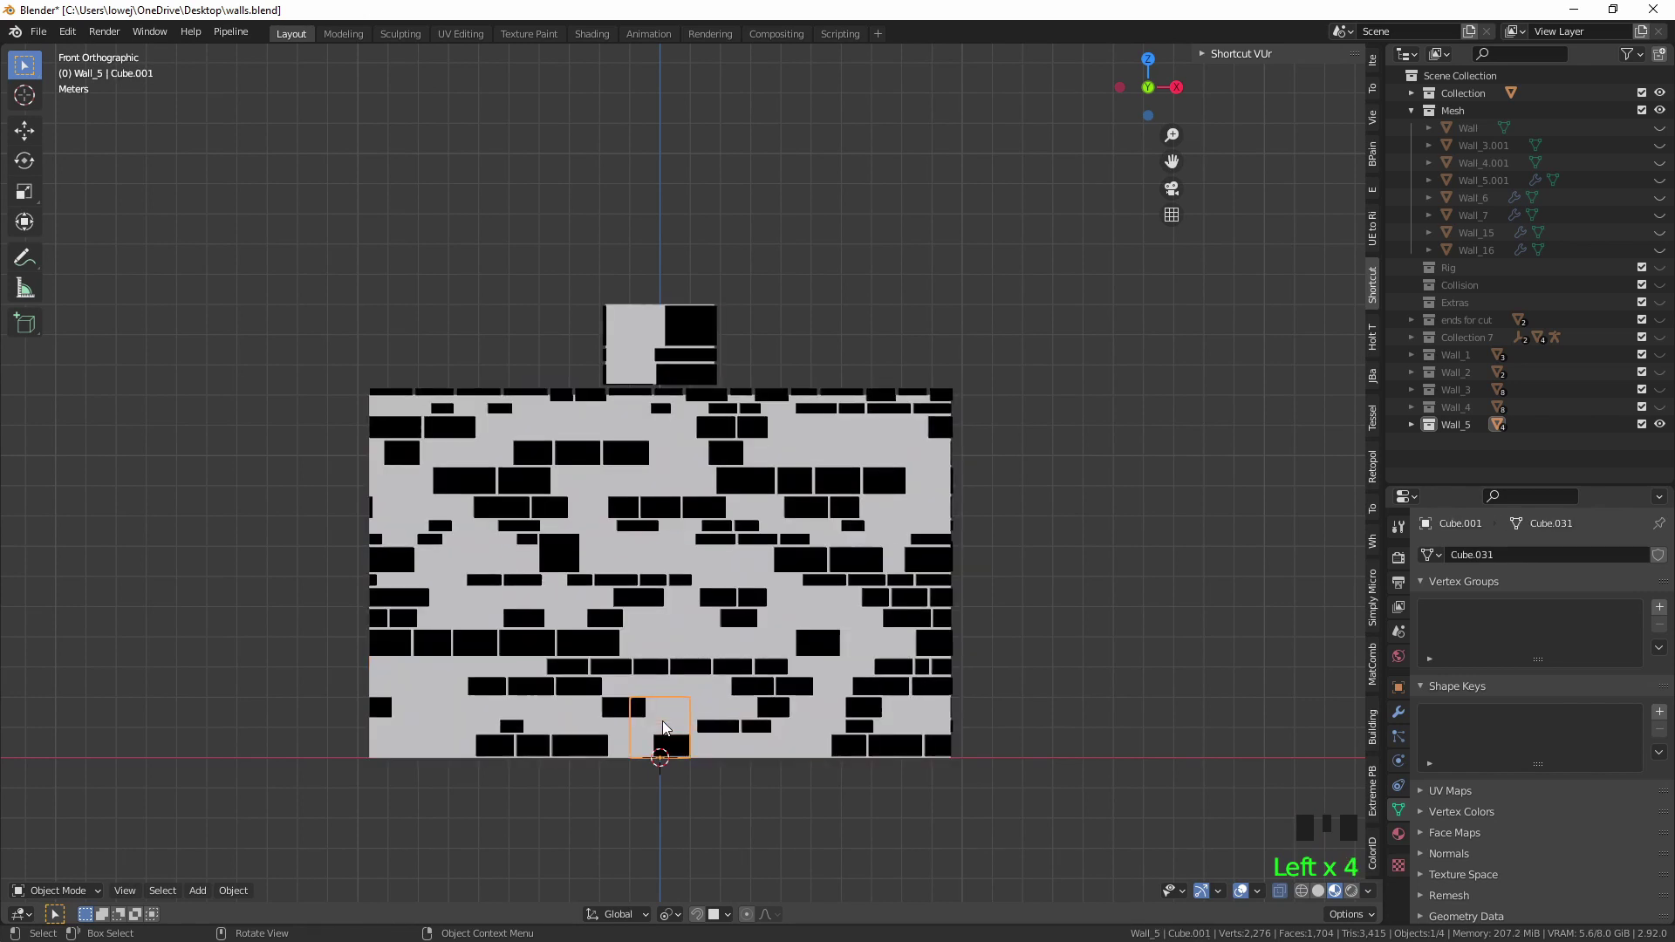
From the right side view, move and scale the box along Y and Z to match the ledge's depth and thickness.
{"action": "key", "text": "KP_5"}
{"action": "key", "text": "KP_3"}
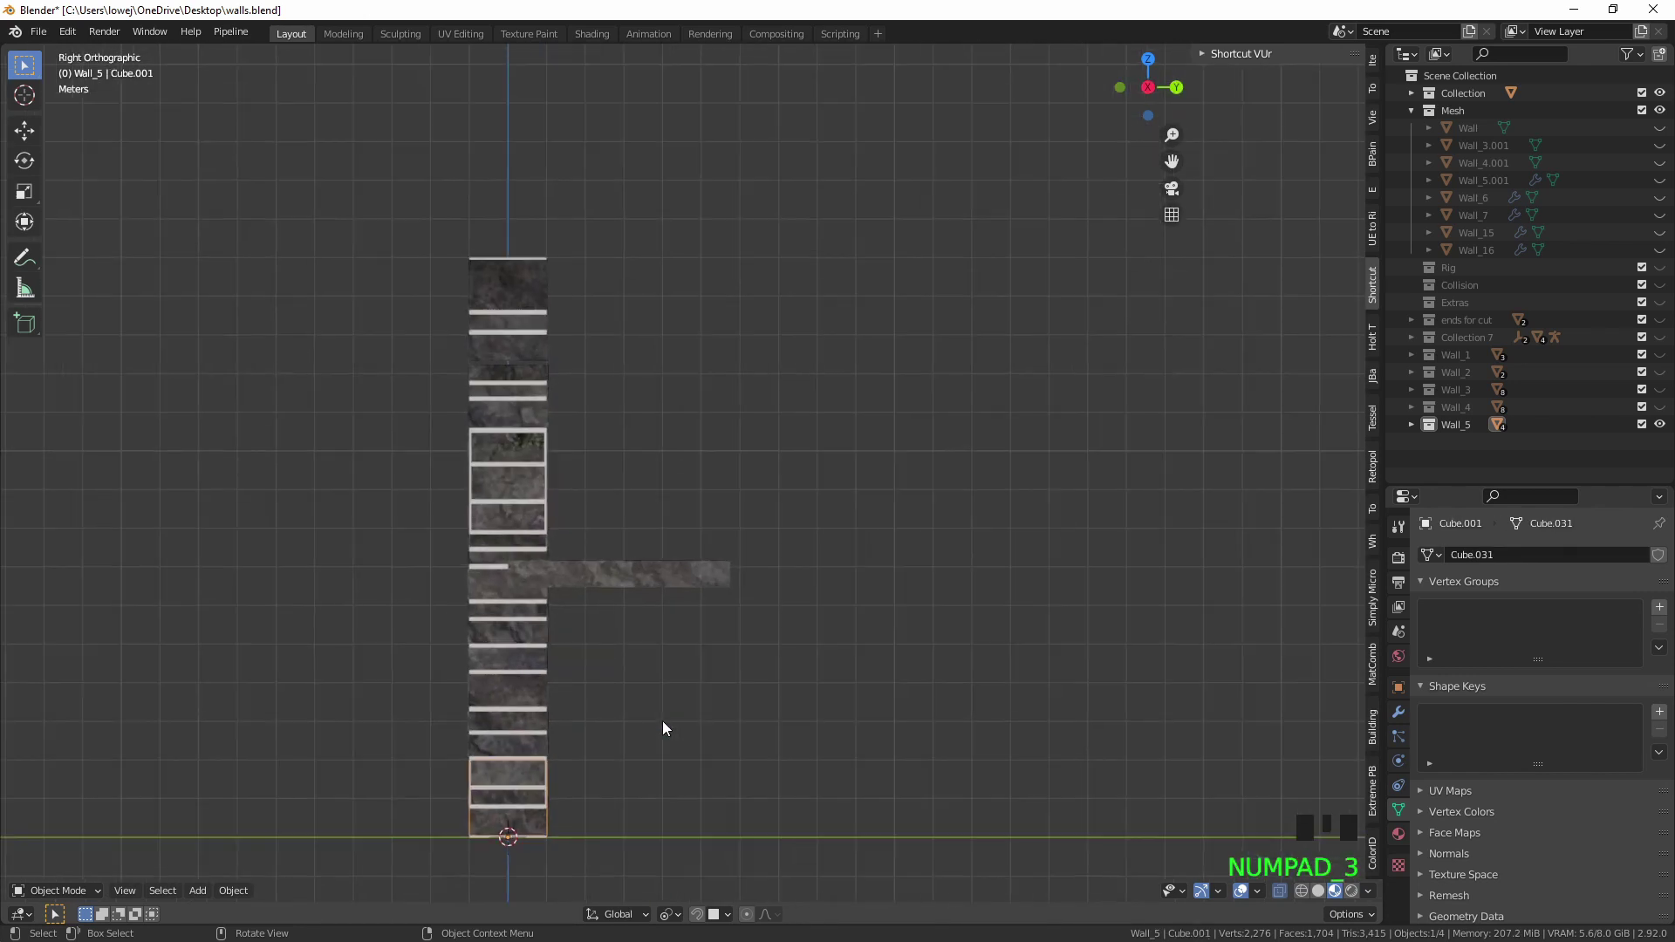
{"action": "key", "text": "g"}
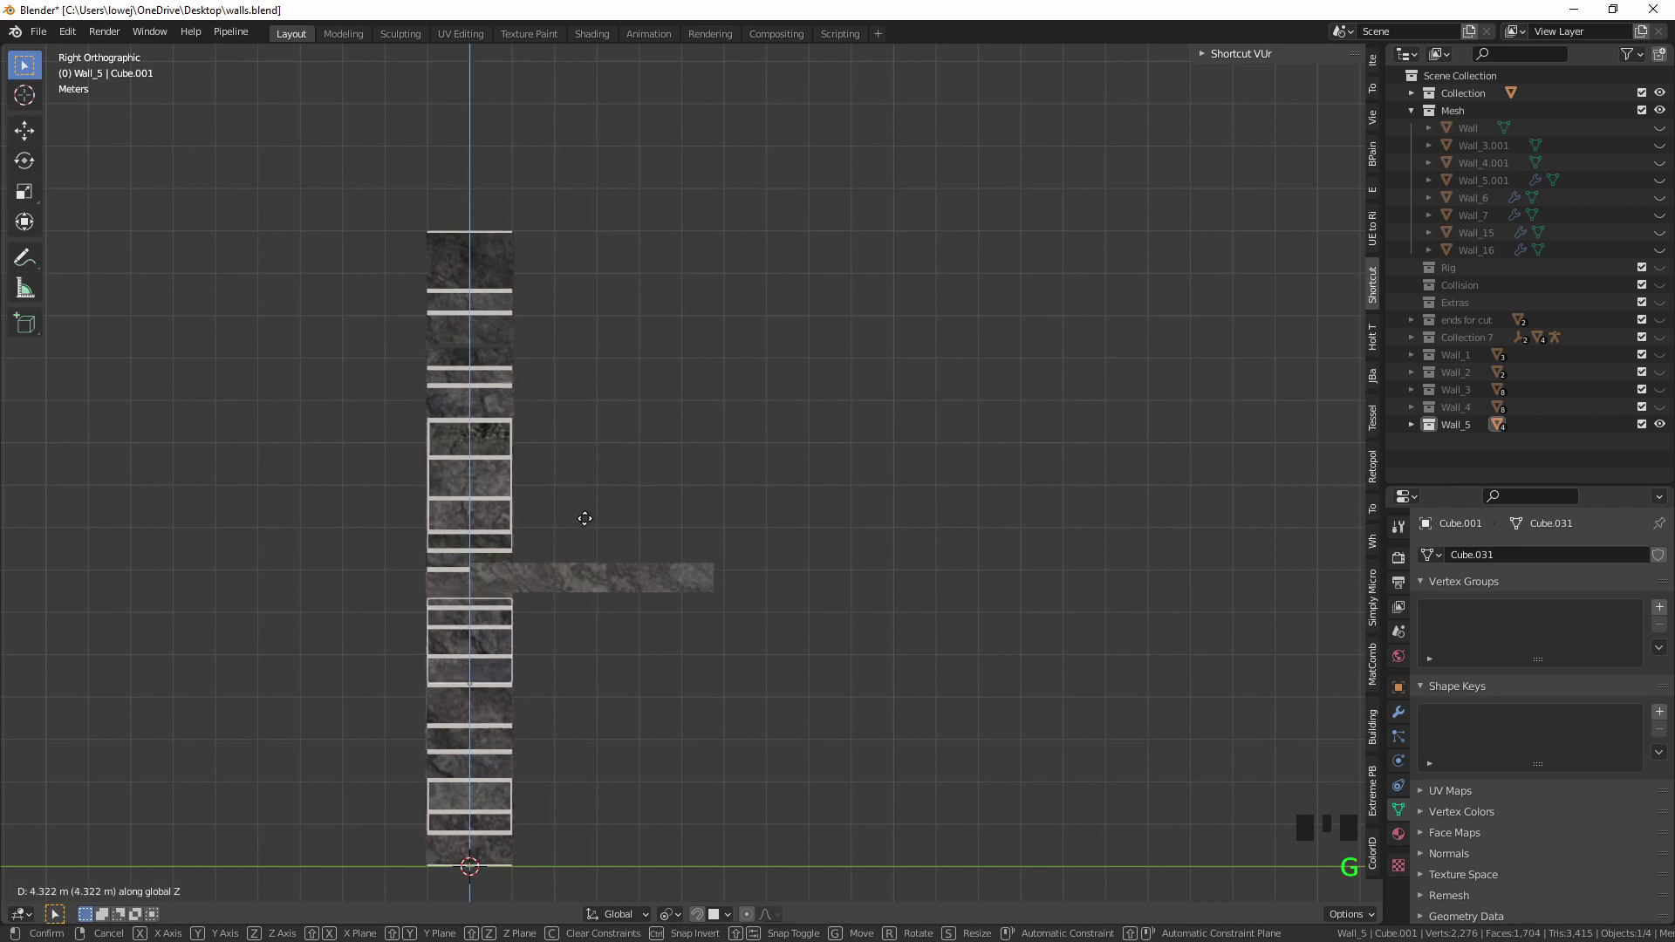
{"action": "key", "text": "g"}
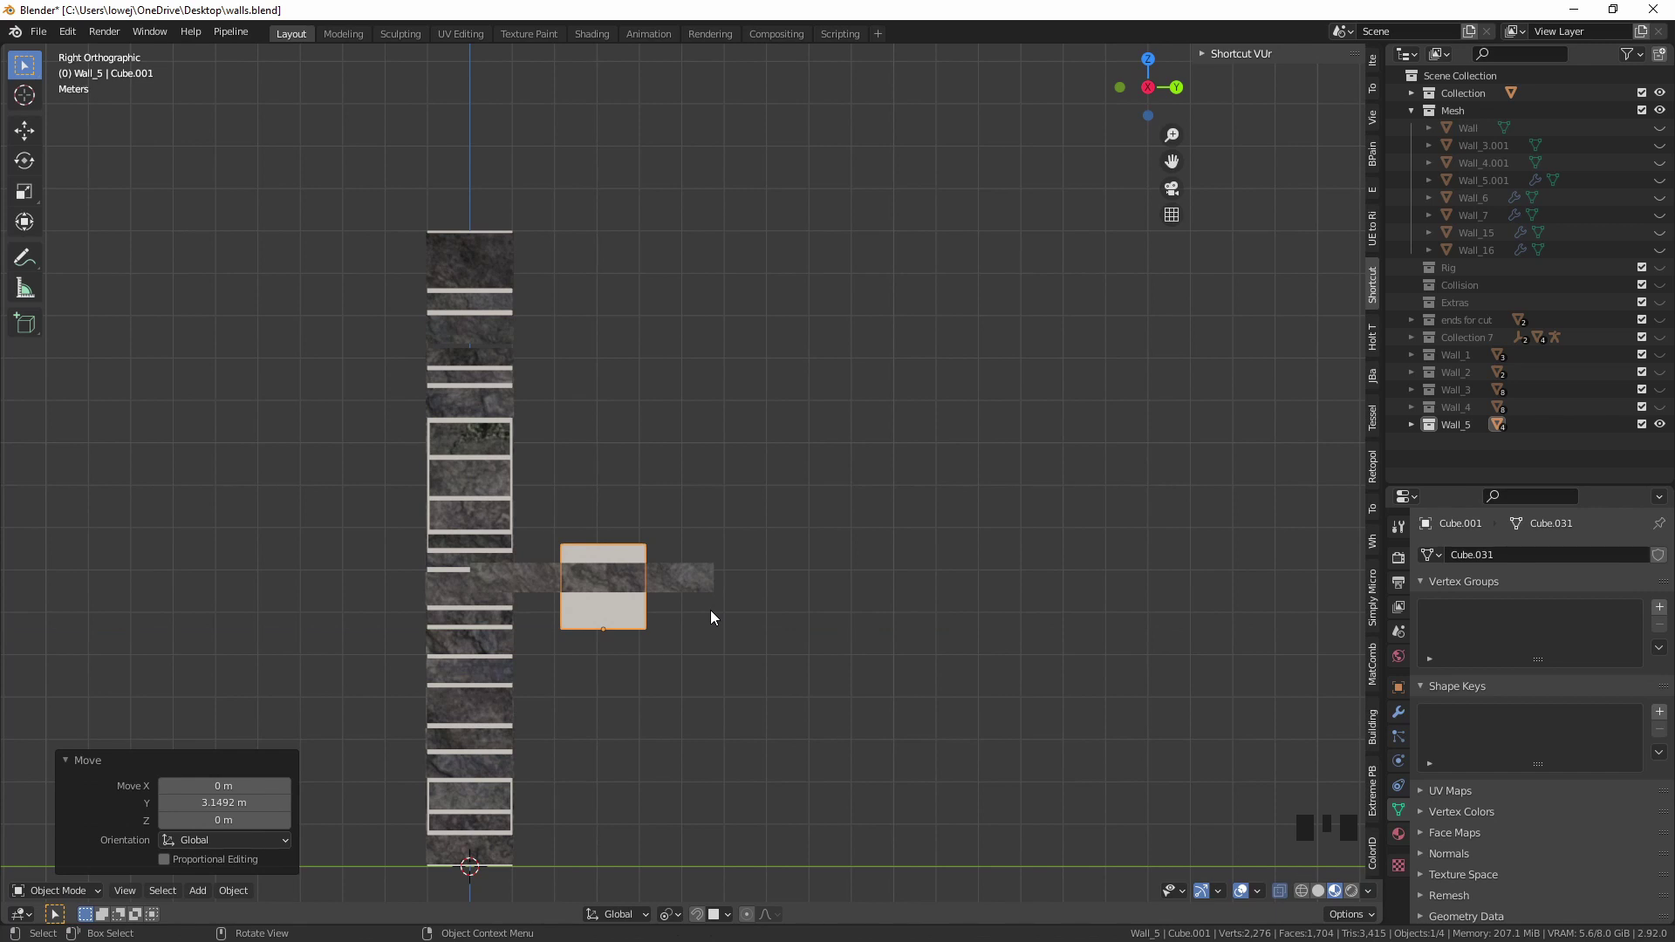
{"action": "key", "text": "g"}
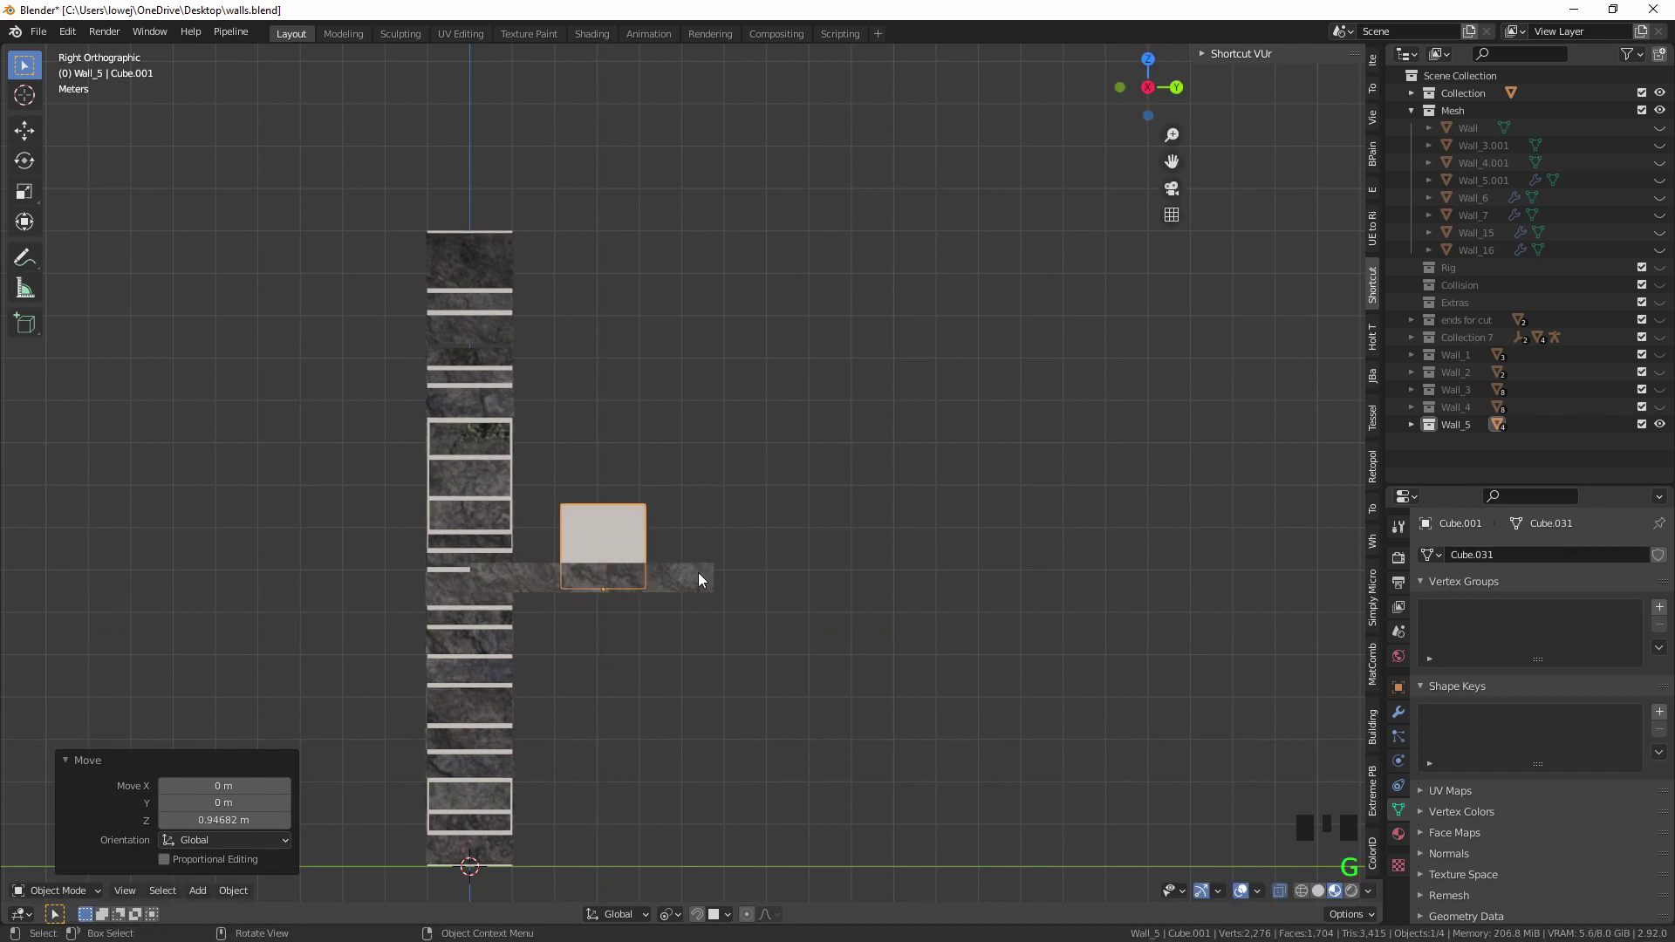
{"action": "key", "text": "s"}
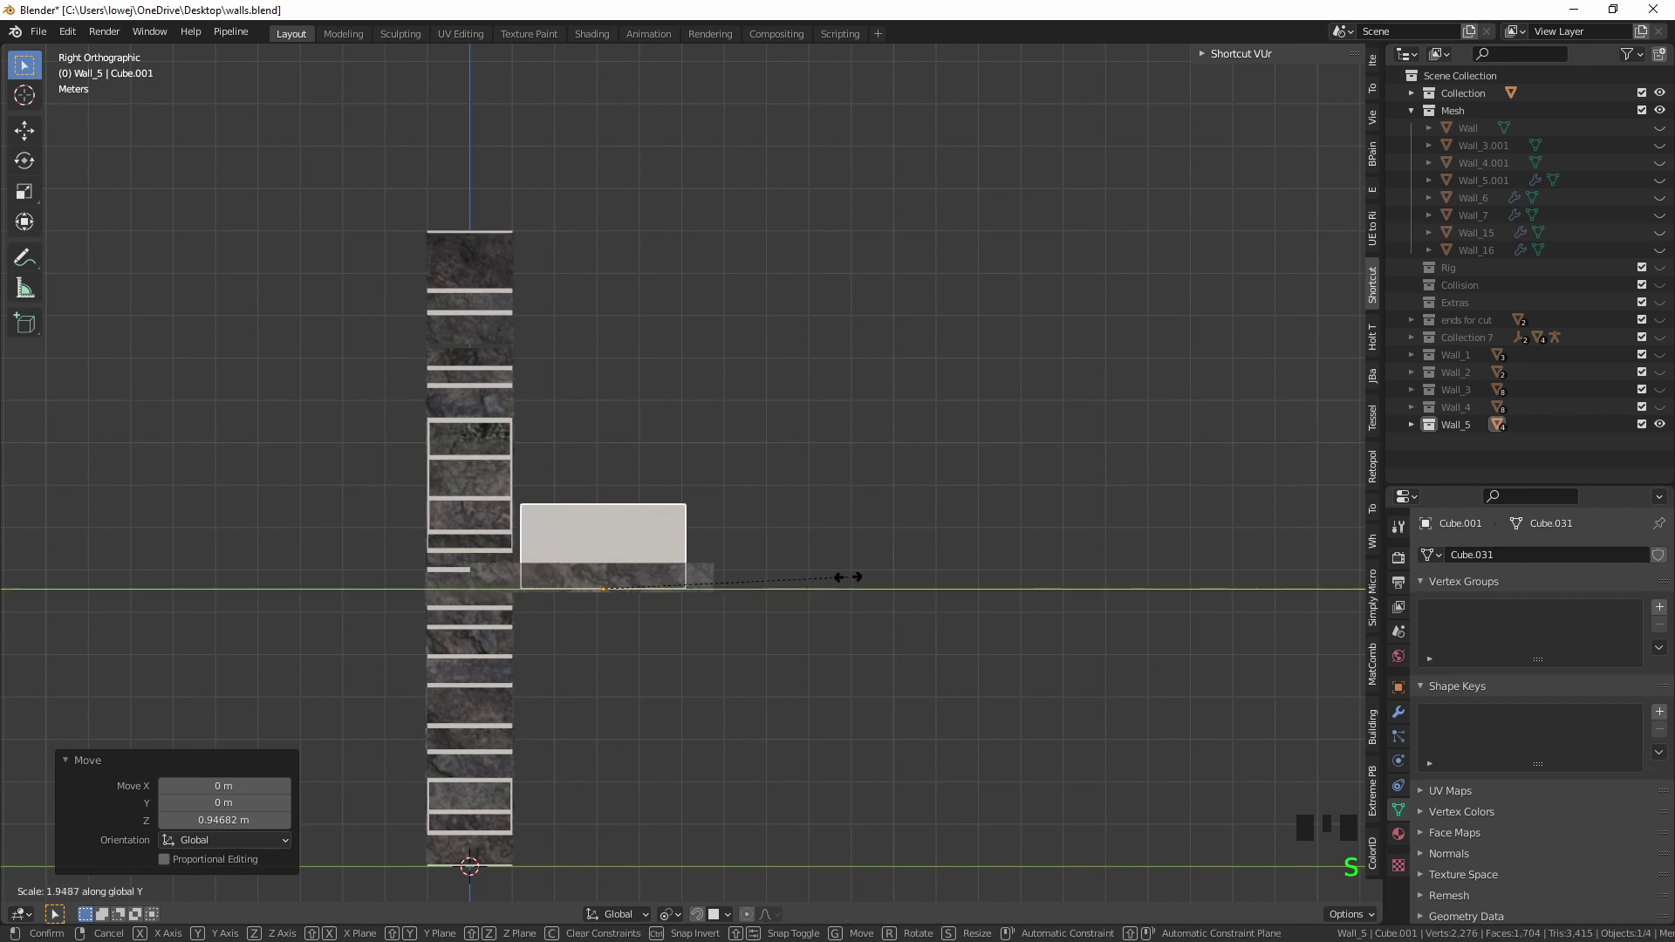
{"action": "key", "text": "g"}
{"action": "key", "text": "s"}
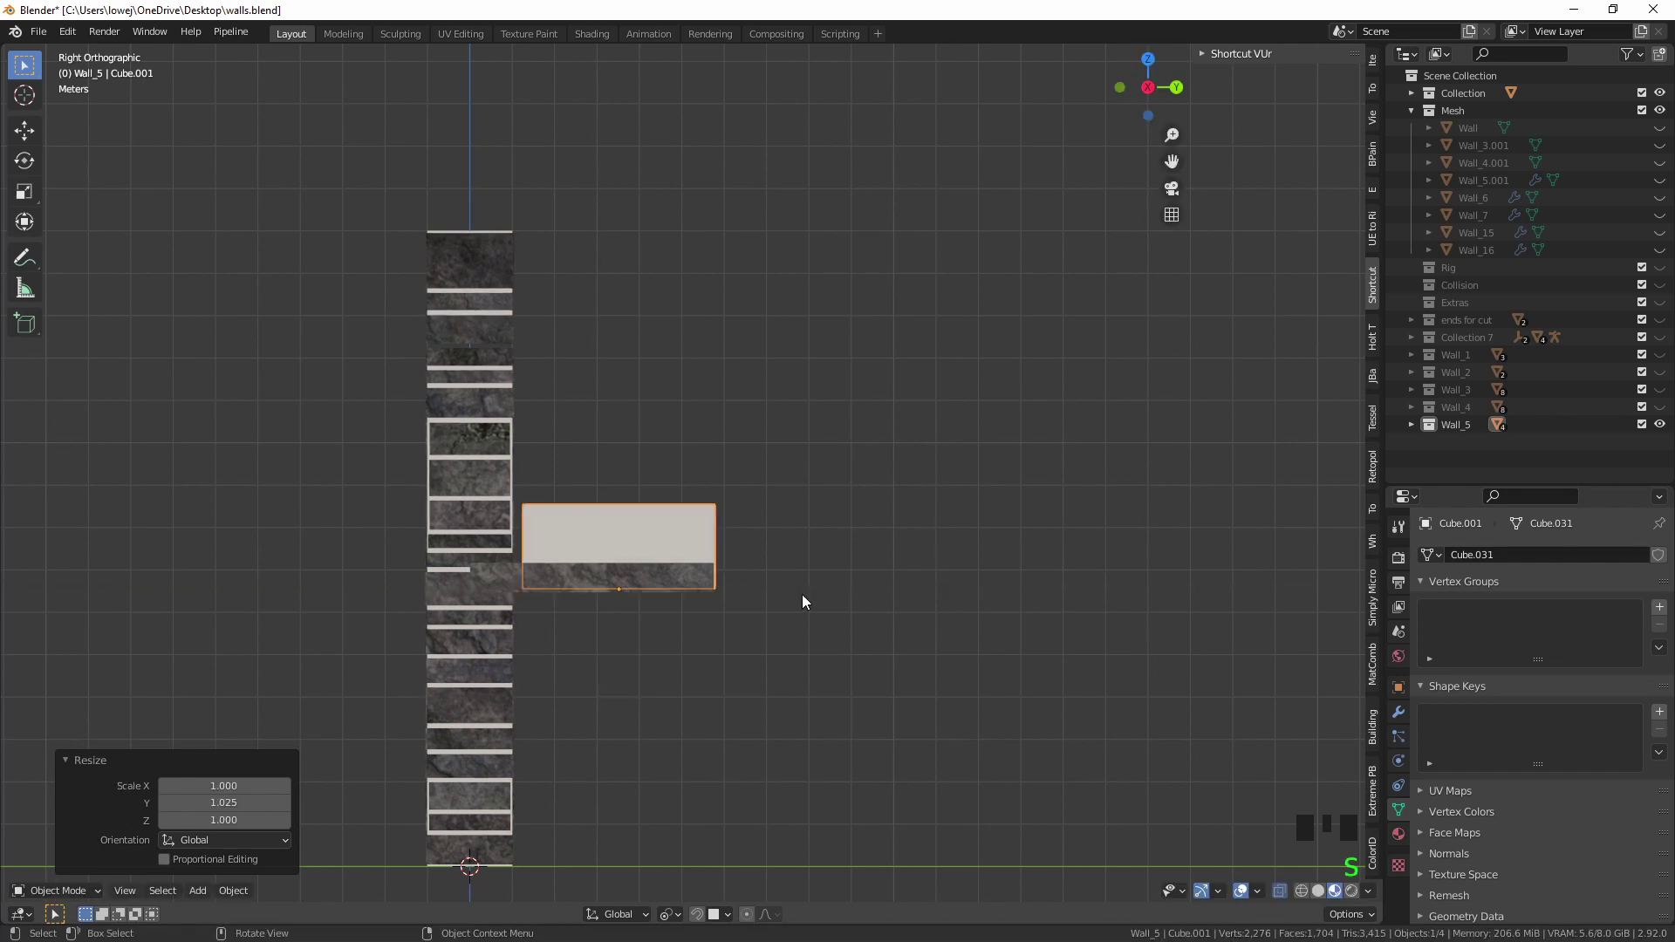
{"action": "key", "text": "g"}
{"action": "key", "text": "s"}
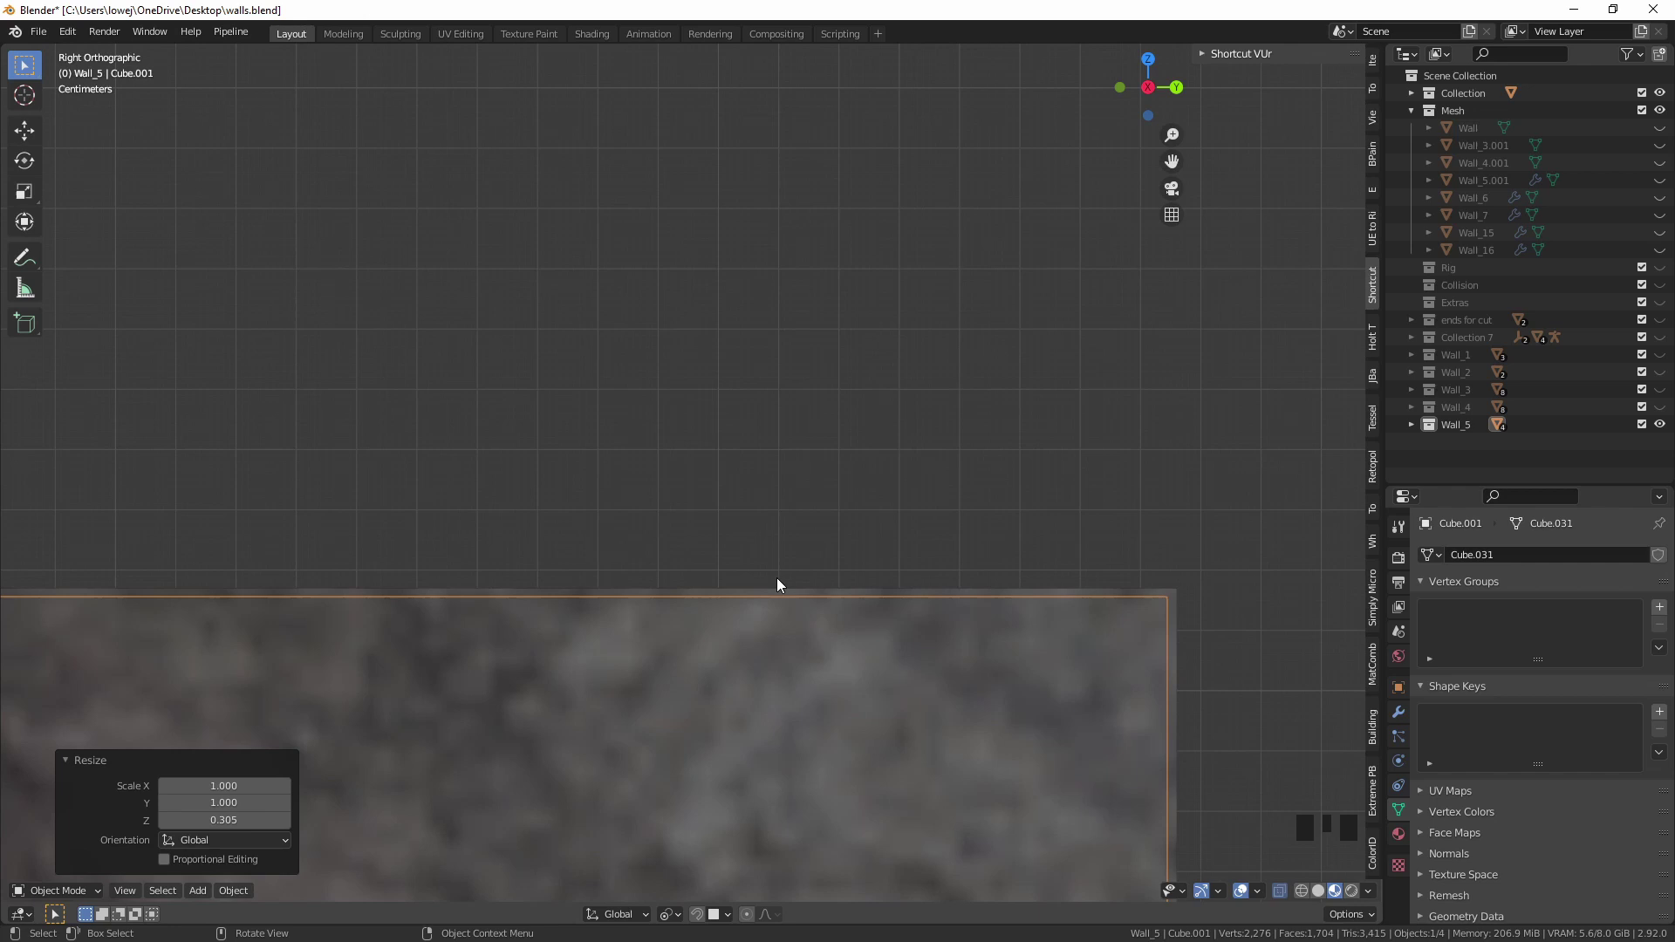
In perspective, refine the box height and stretch it along X to cover the ledge's full length.
{"action": "key", "text": "KP_5"}
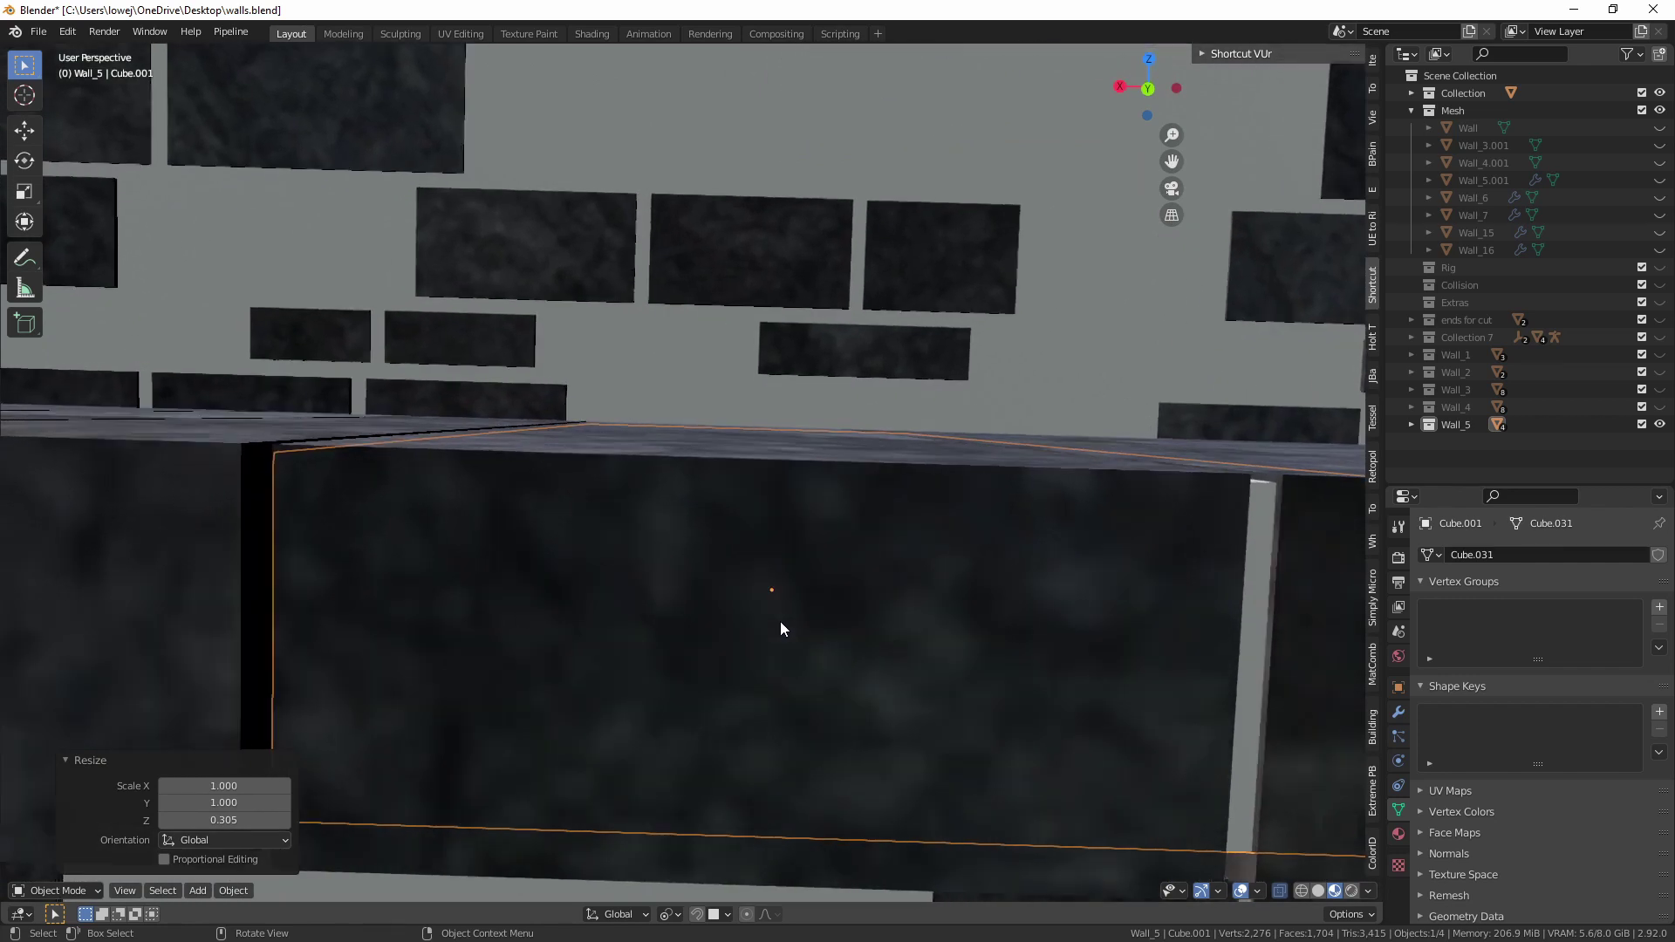
{"action": "key", "text": "s"}
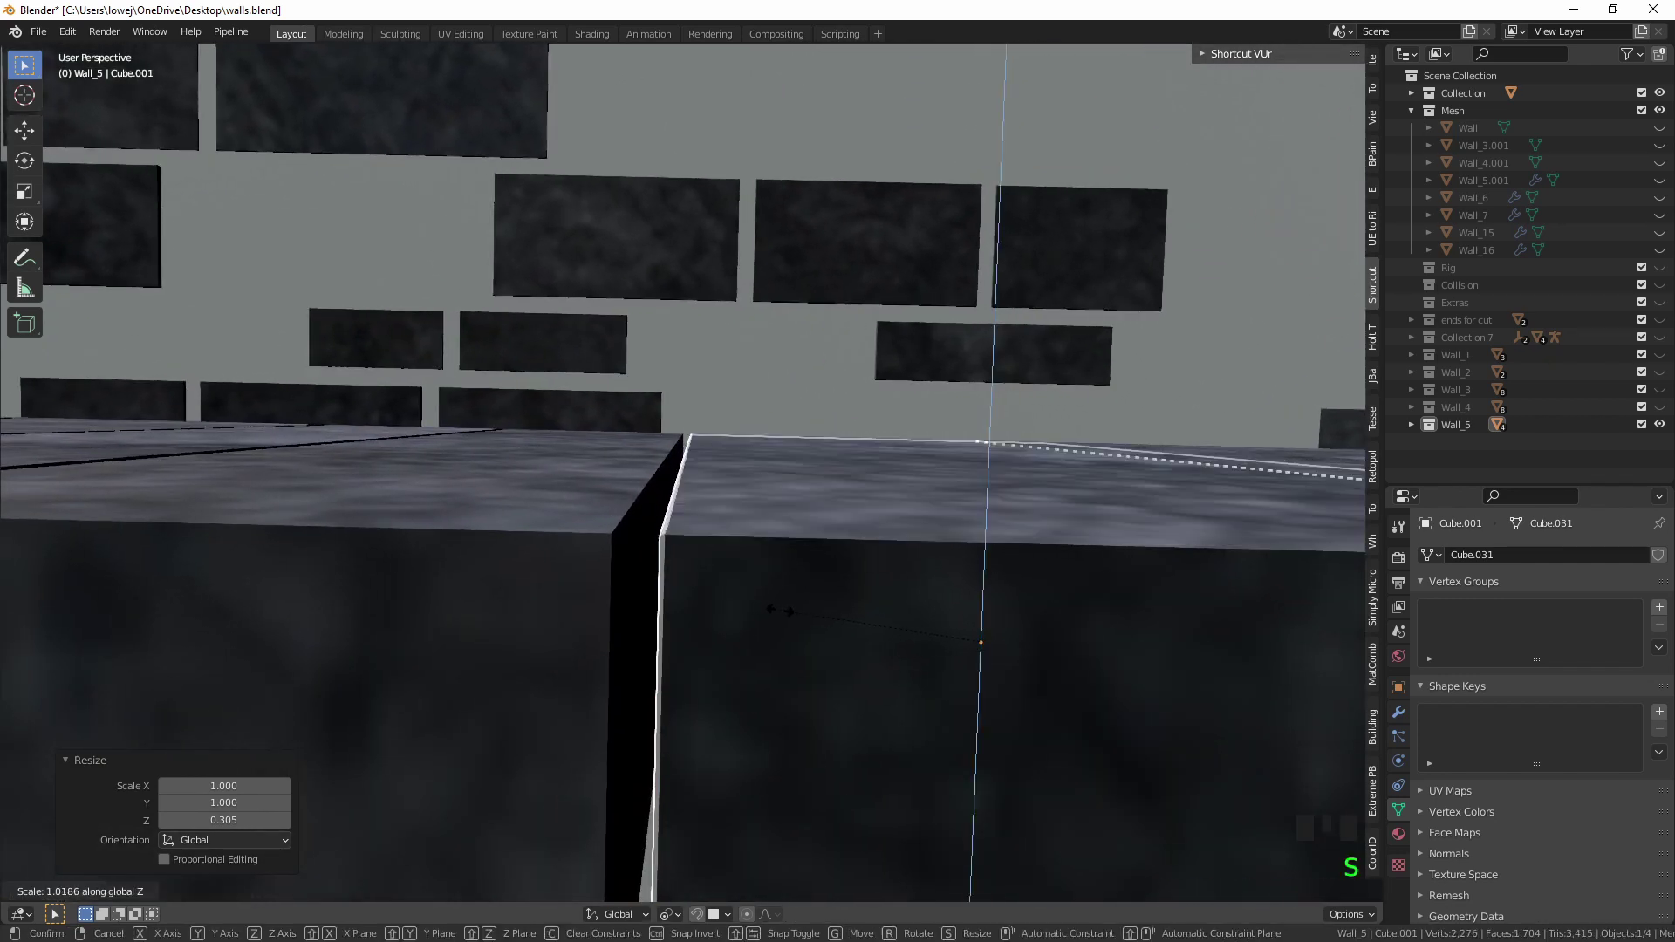
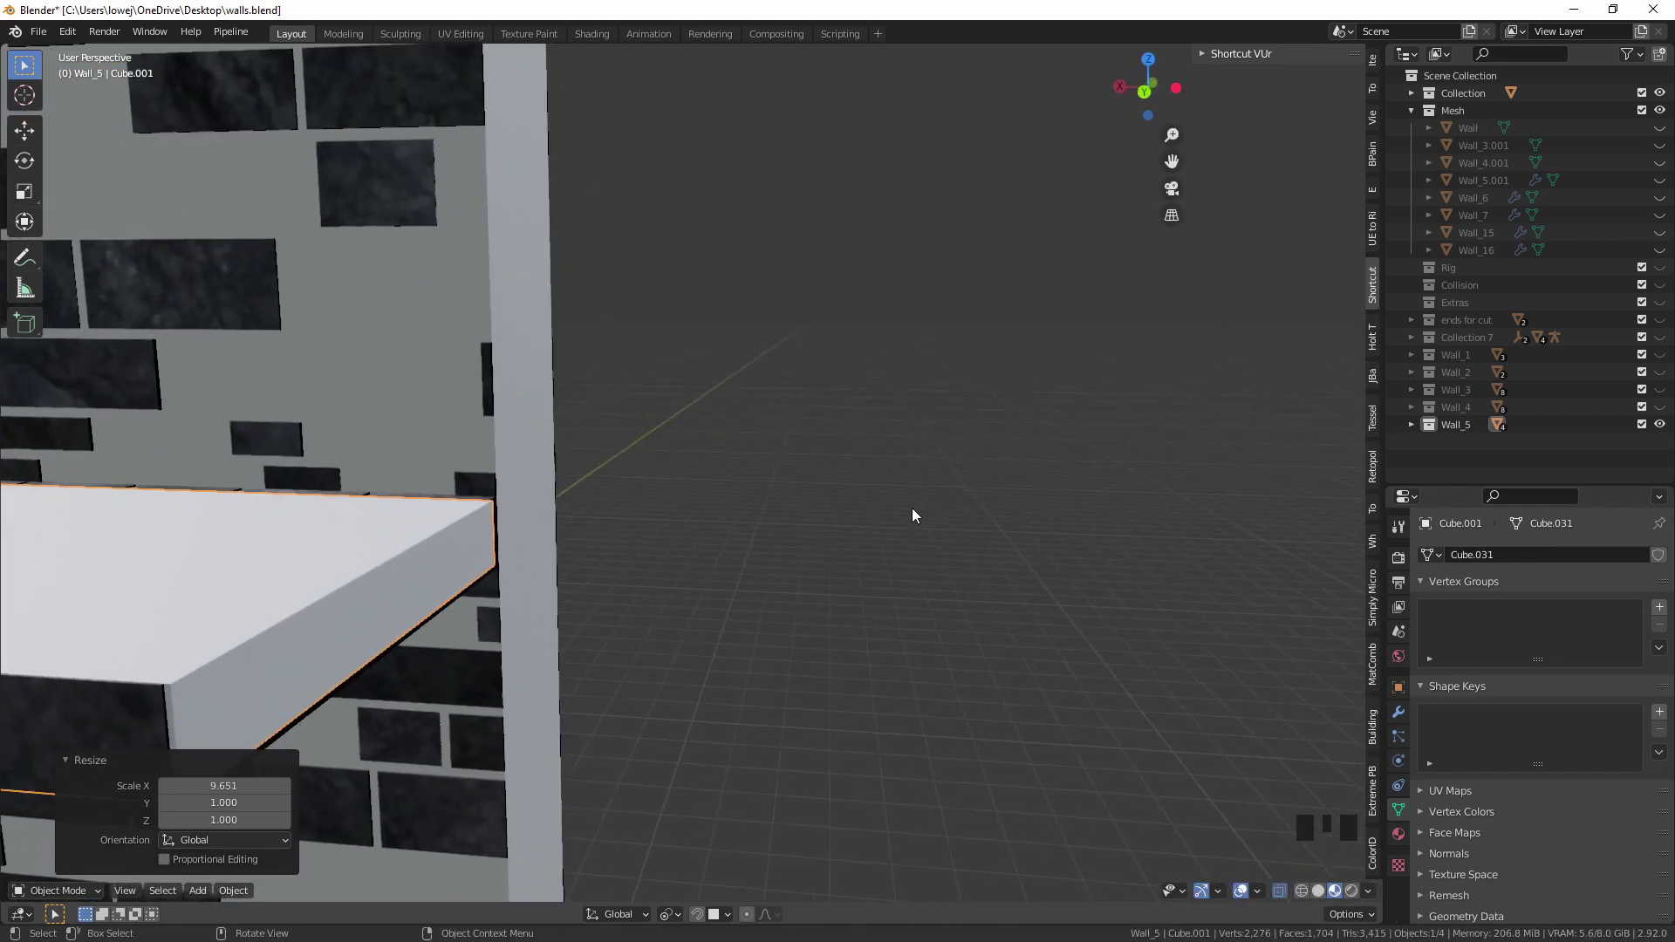
{"action": "key", "text": "s"}
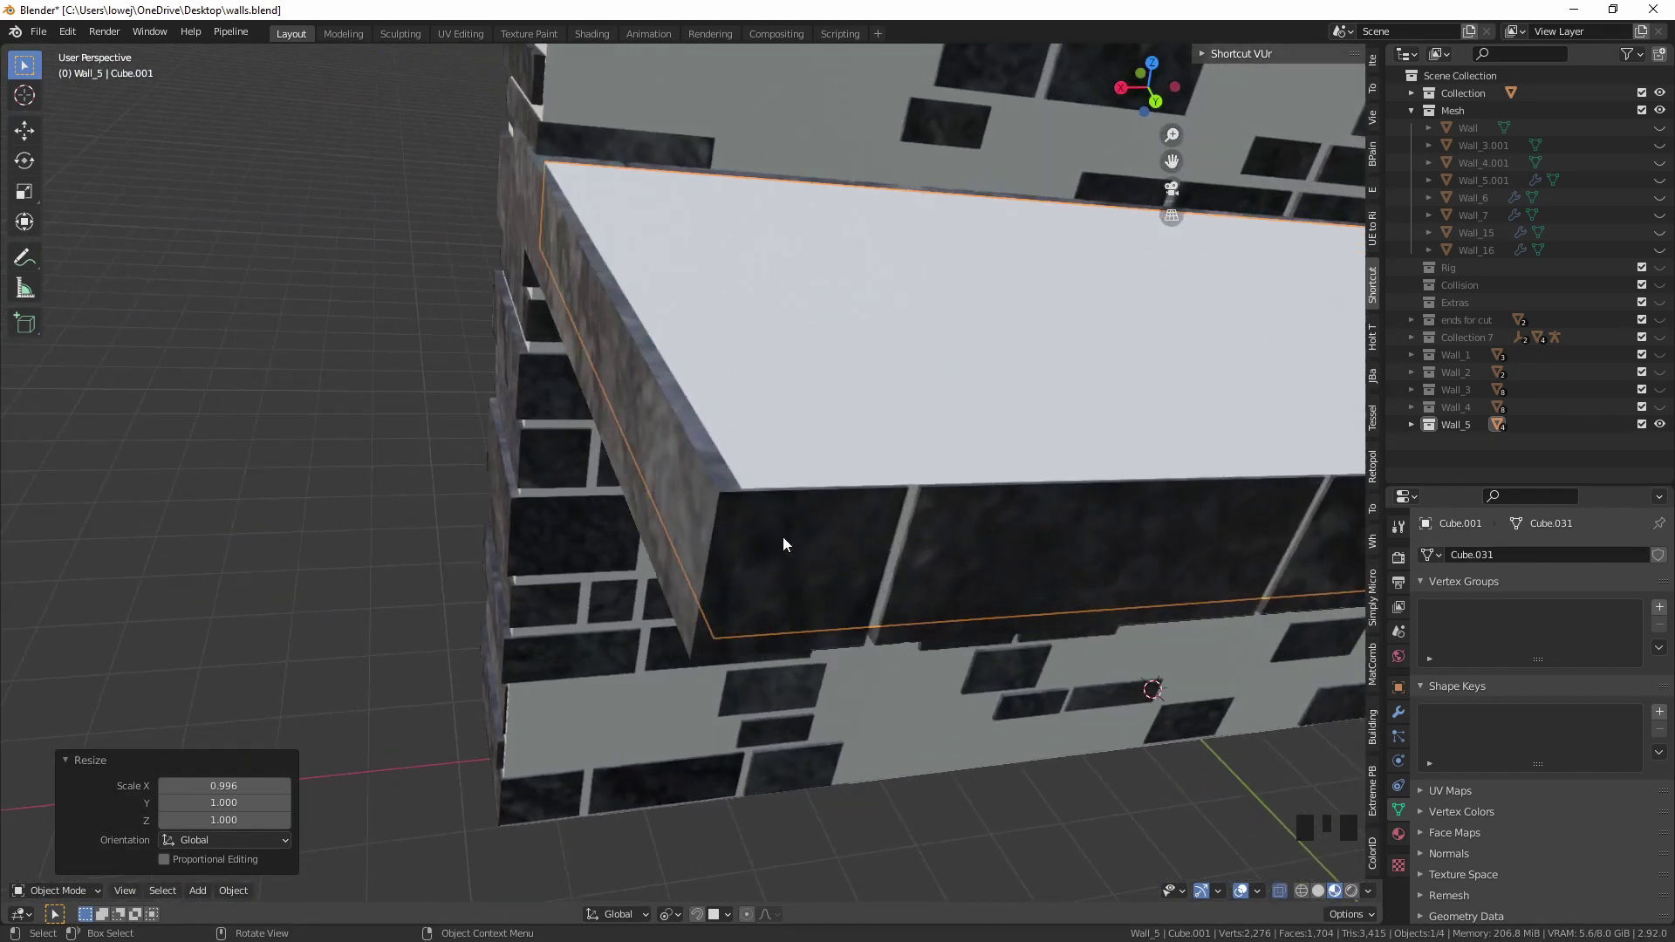
{"action": "key", "text": "g"}
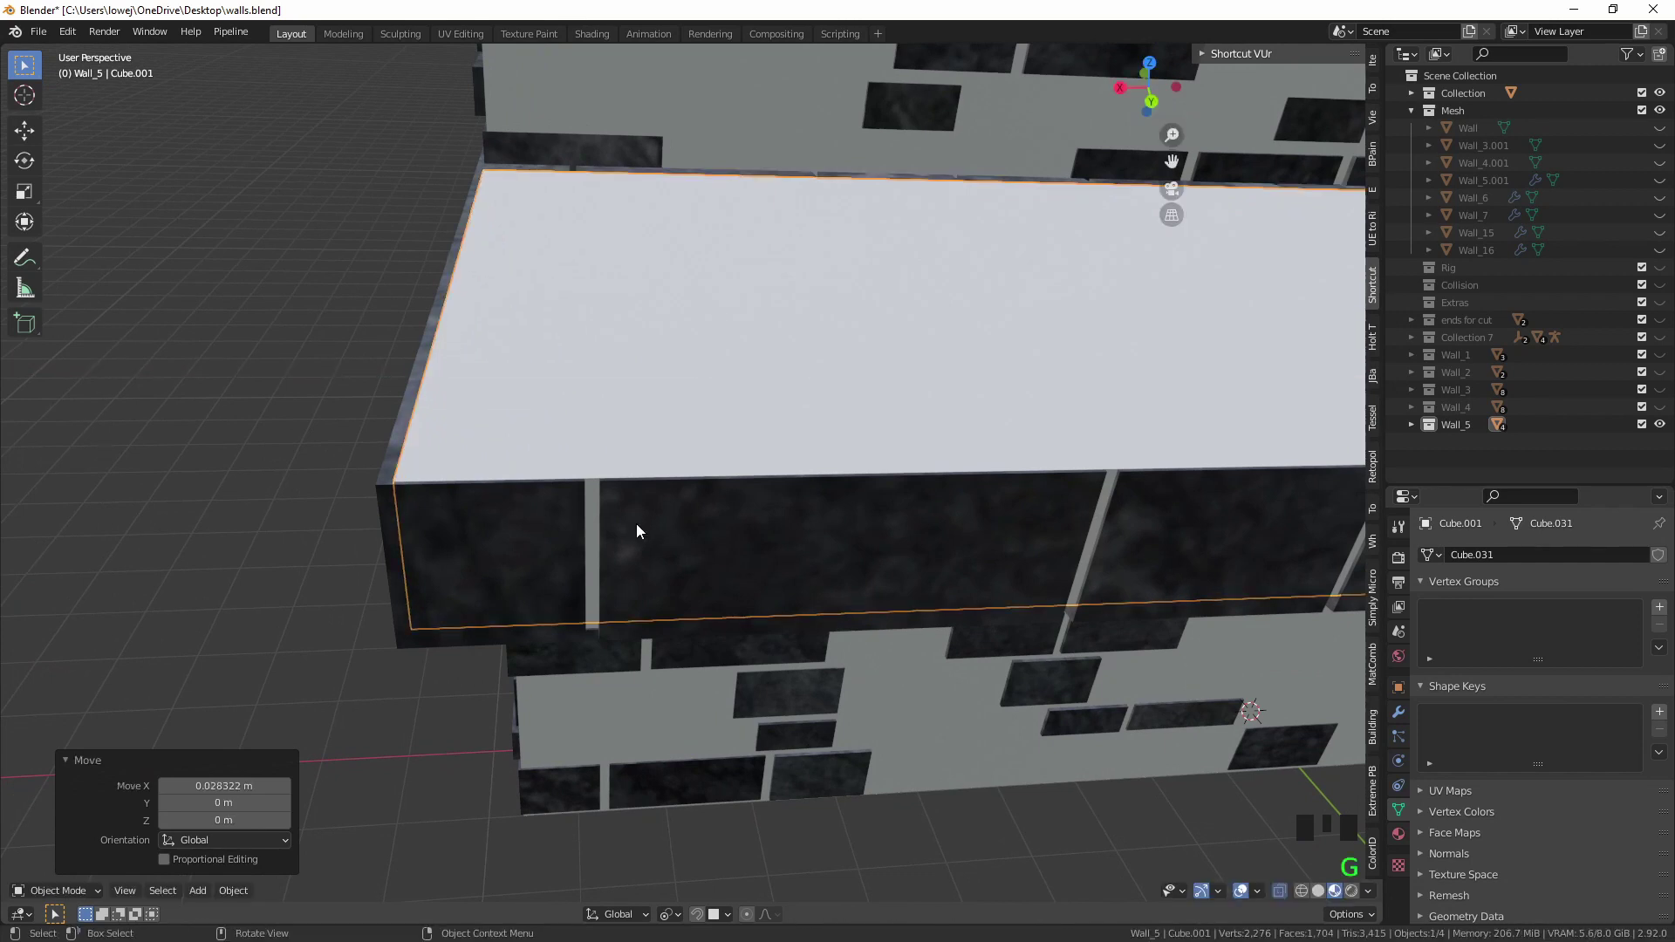
{"action": "key", "text": "s"}
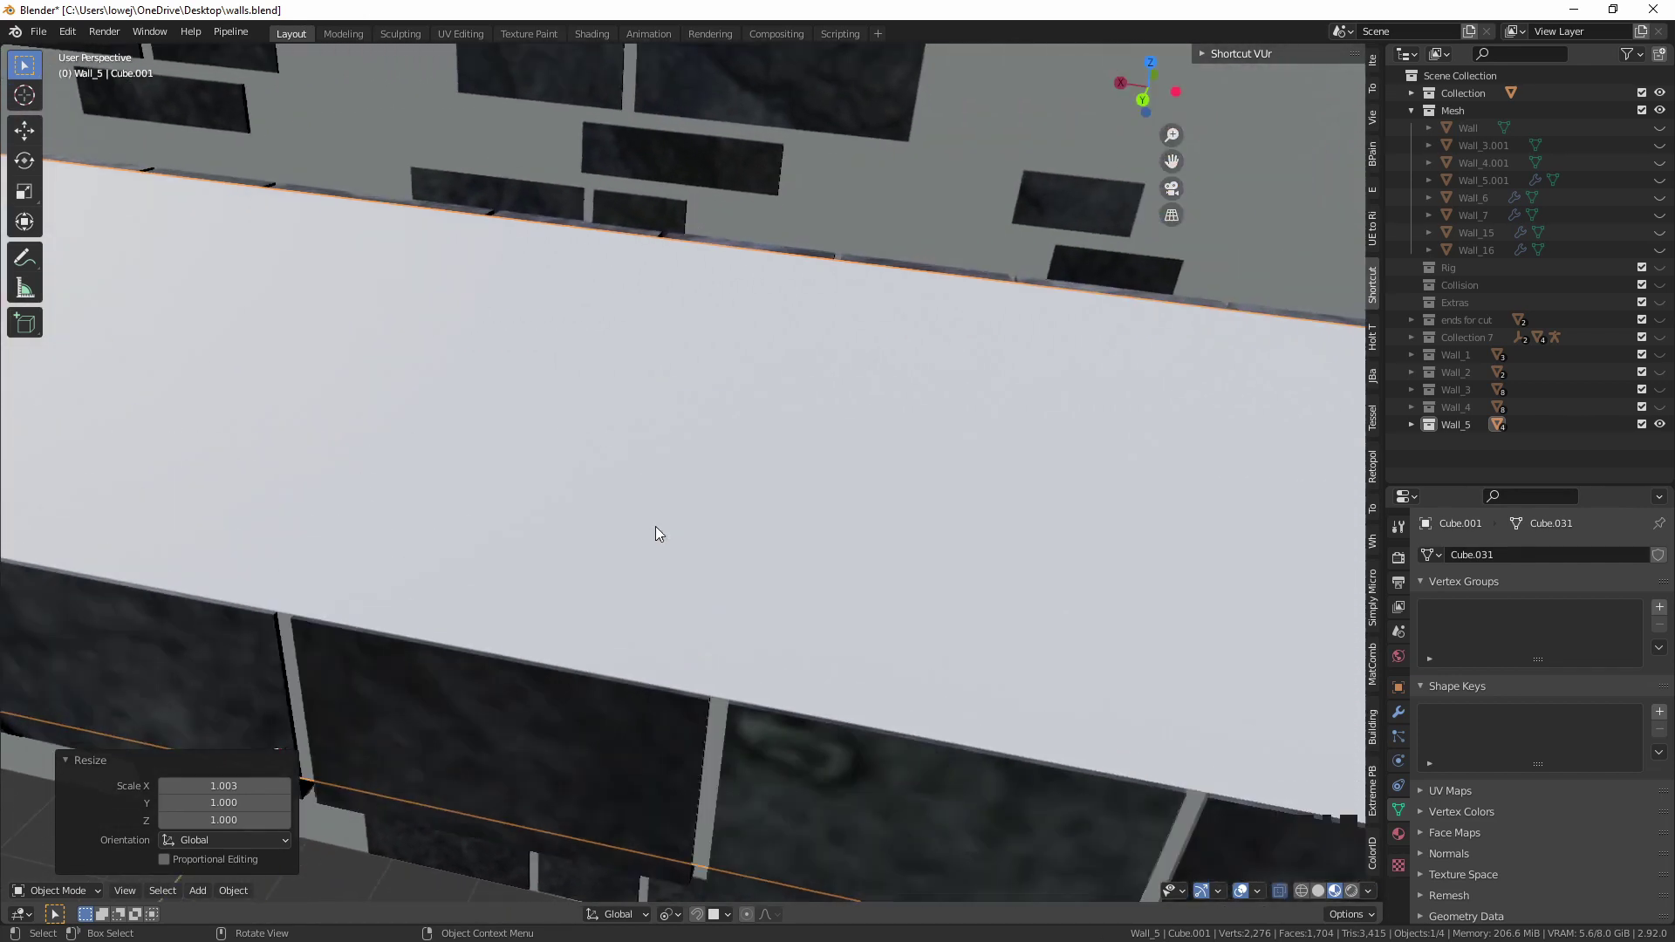
{"action": "left_click", "coordinate": [947, 573]}
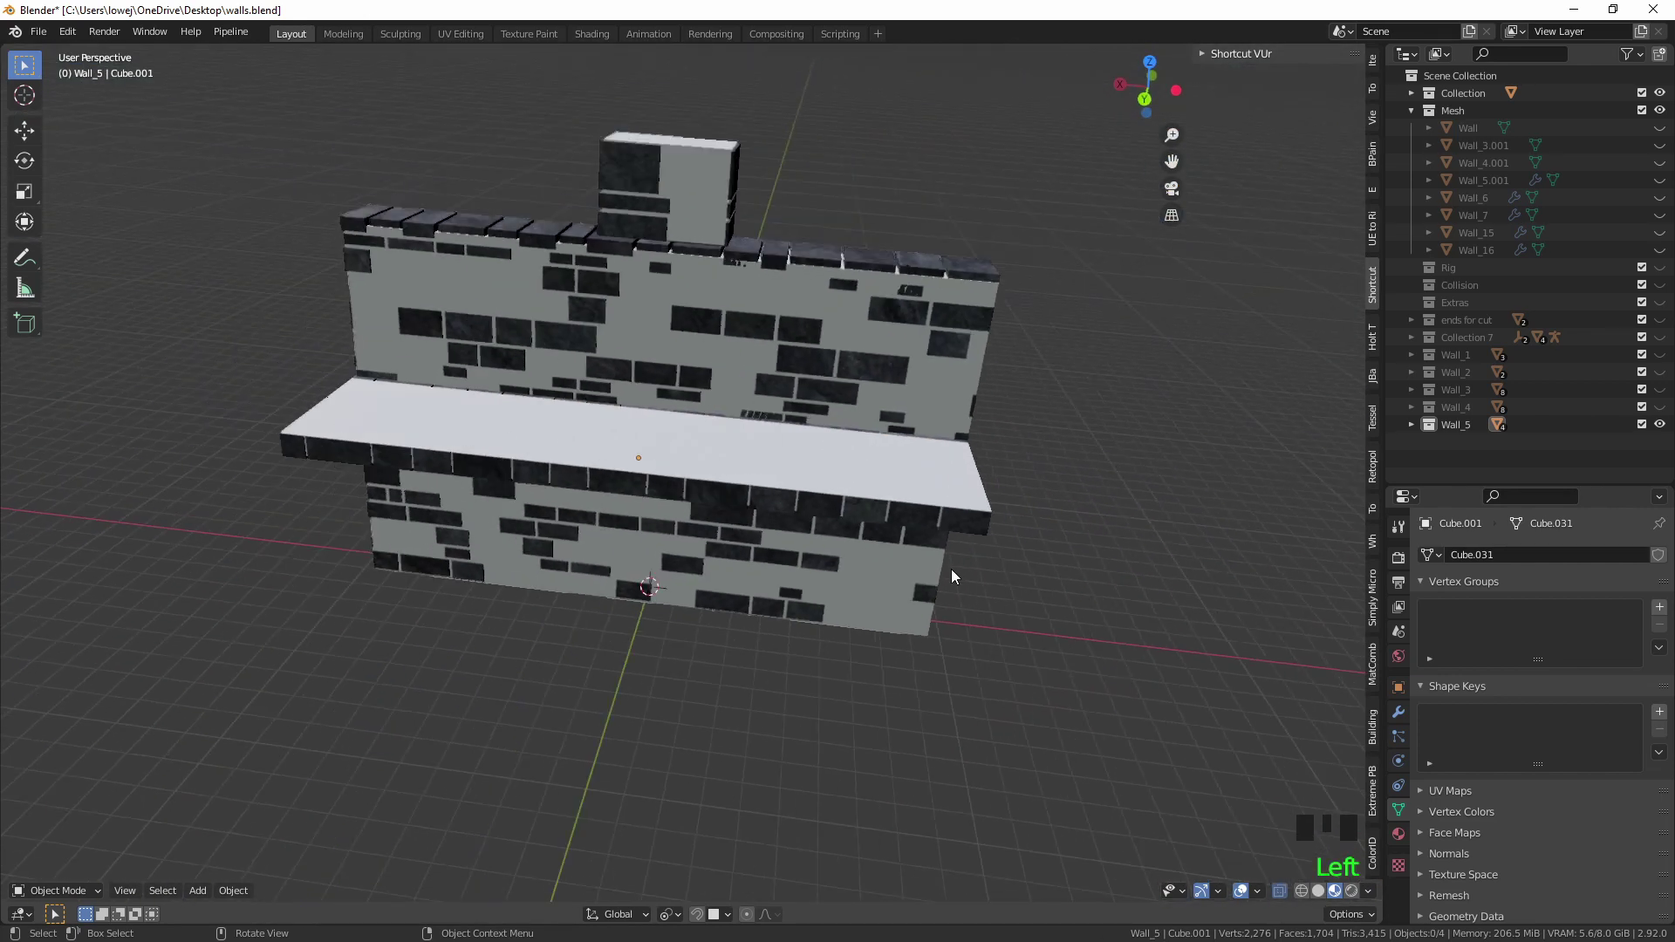
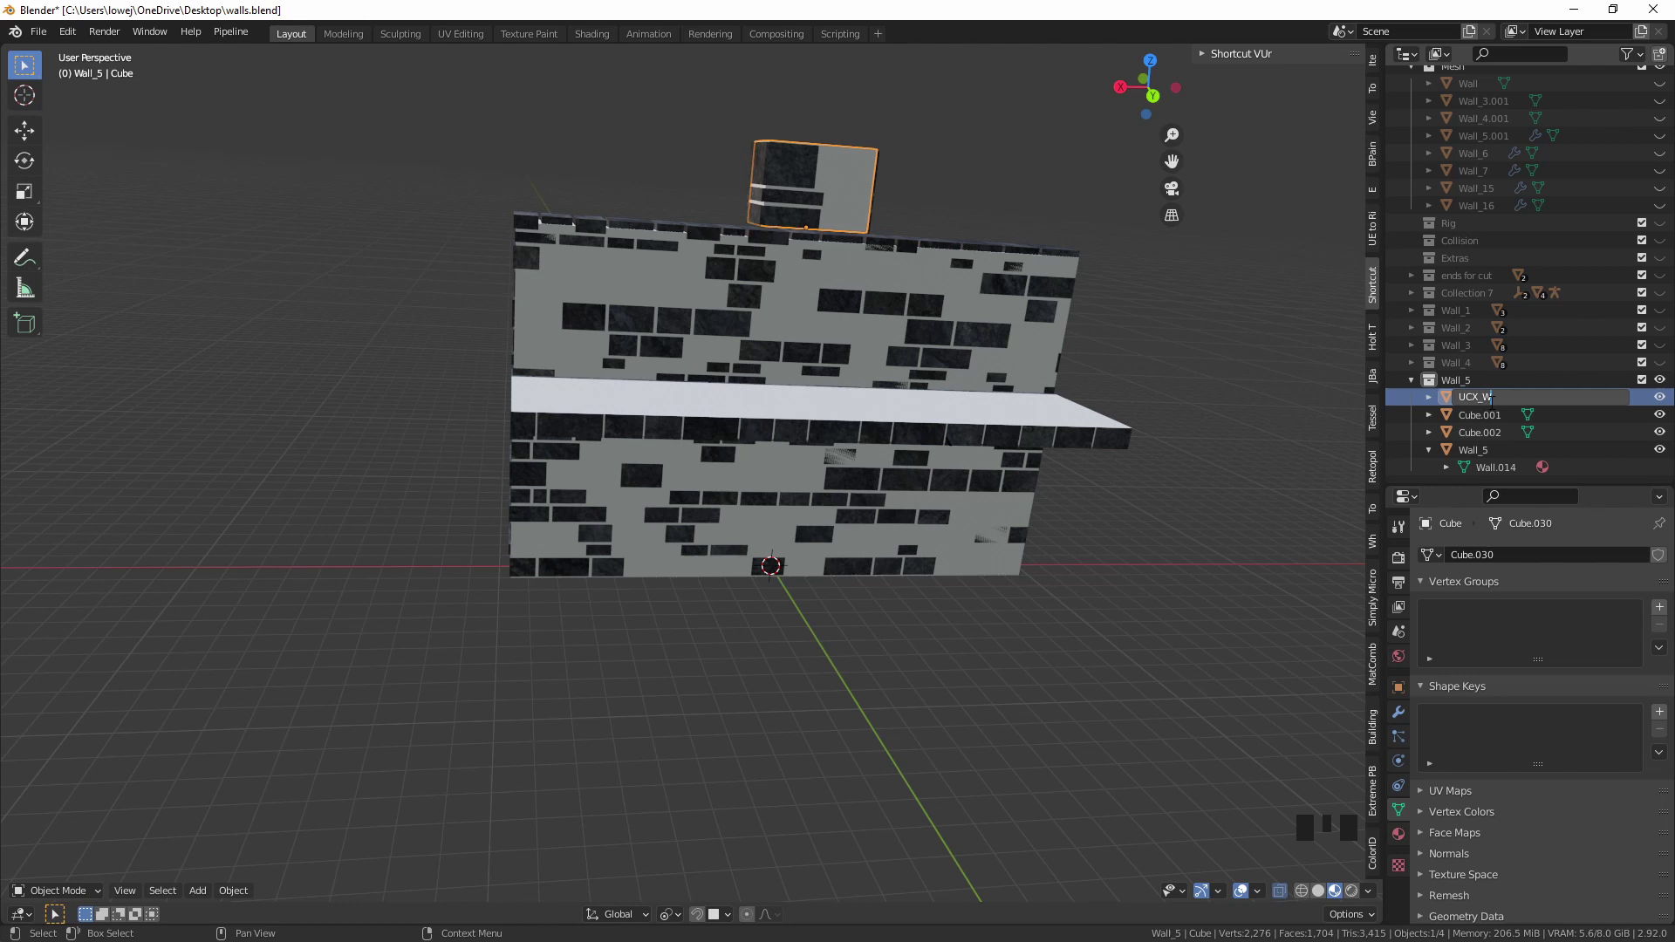
Rename the collision boxes in the Outliner to UCX_Wall_5_001, UCX_Wall_5_002 and UCX_Wall_5_003.
{"action": "key", "text": "l"}
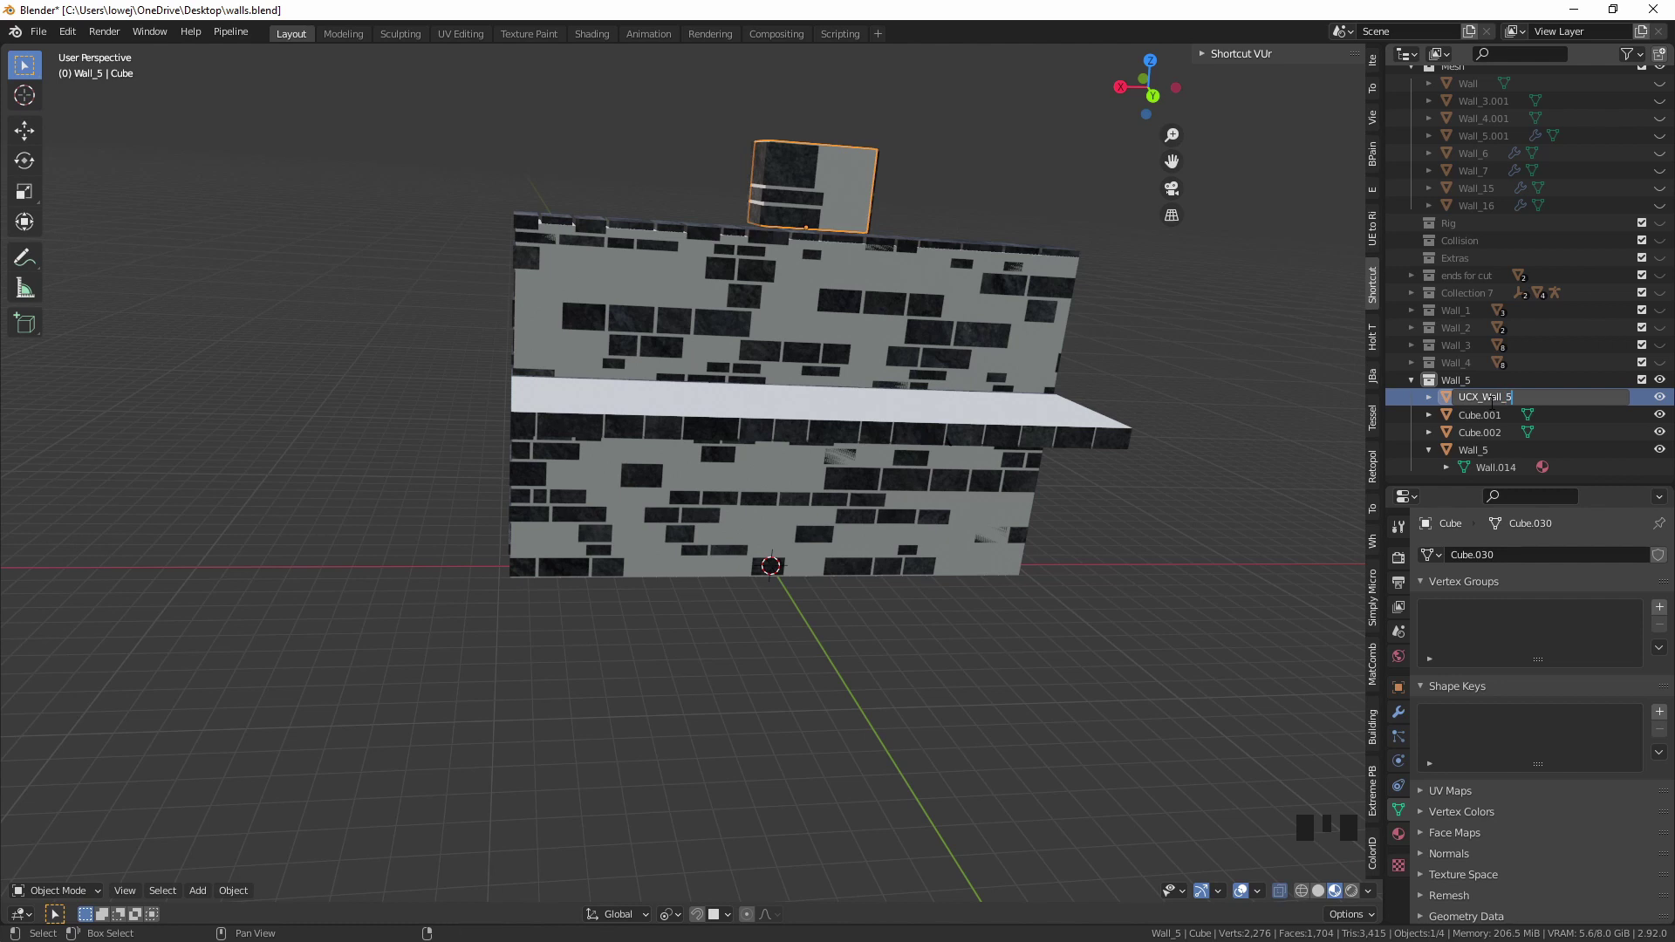
{"action": "key", "text": "0"}
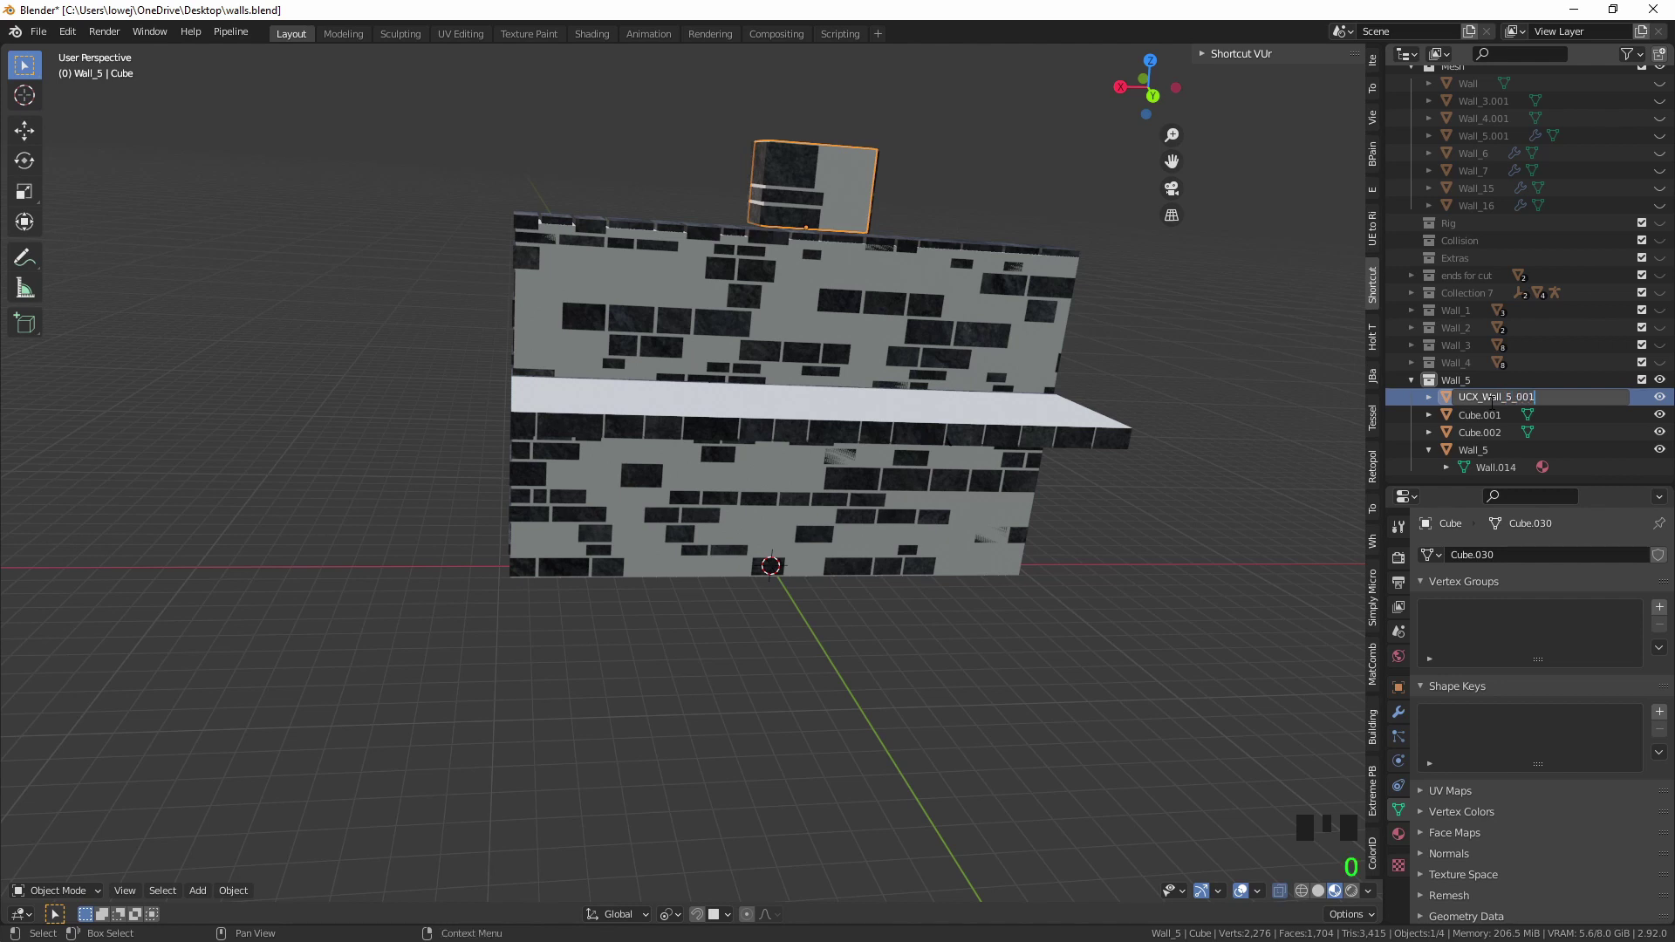
{"action": "left_click", "coordinate": [1509, 439]}
{"action": "key", "text": "F2"}
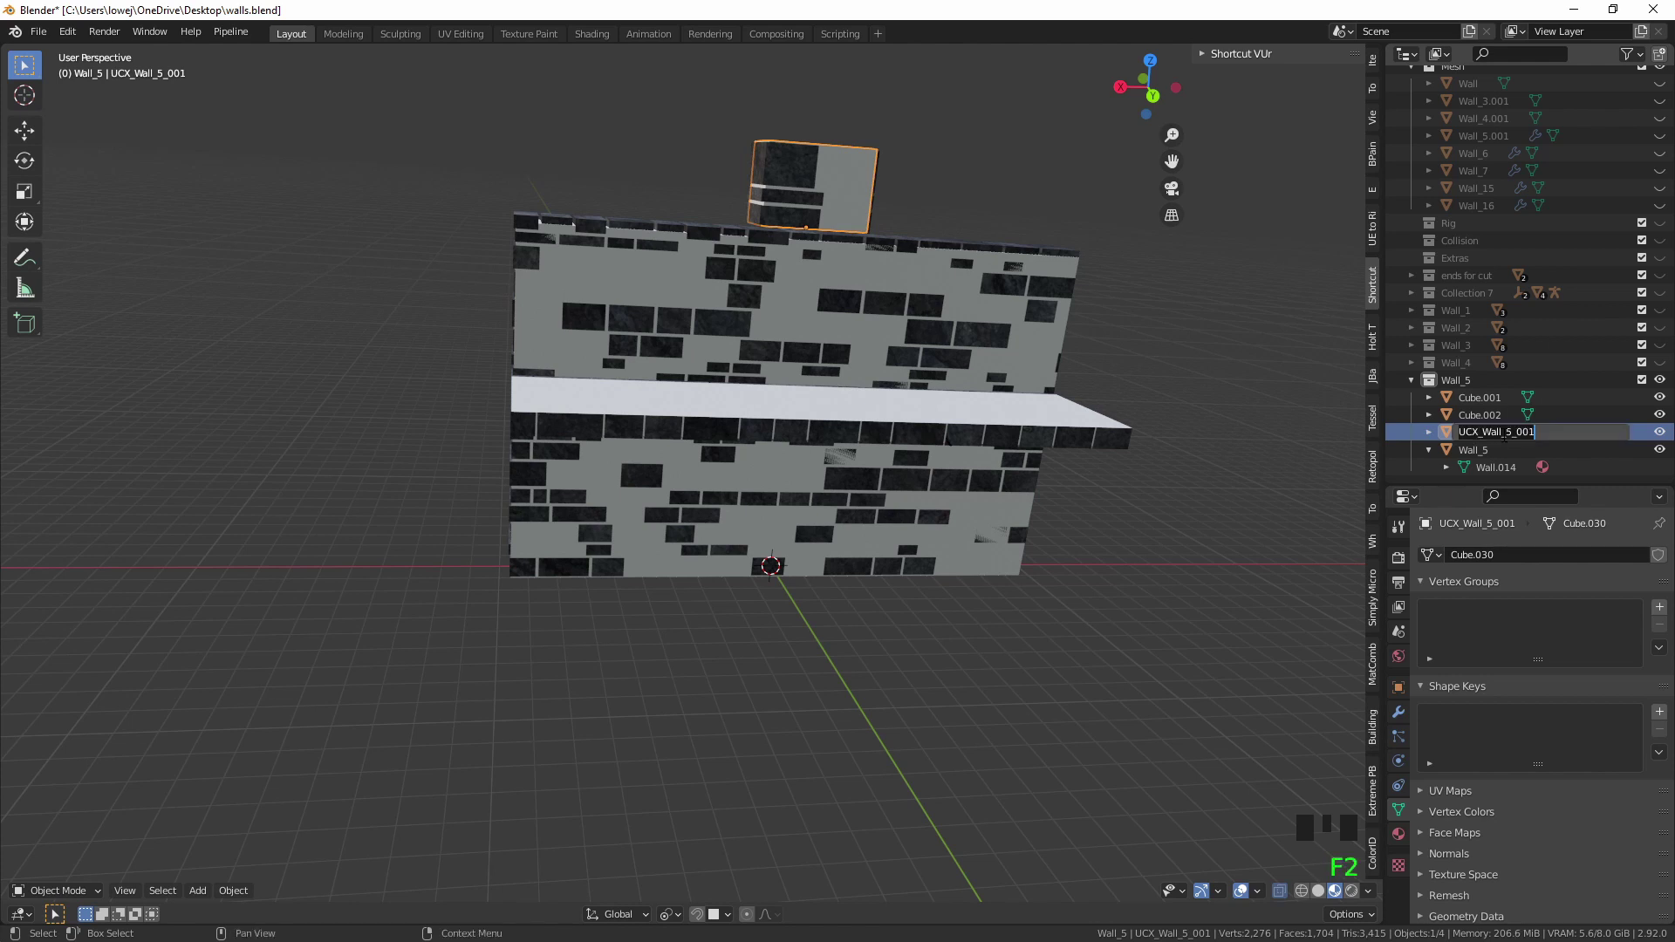
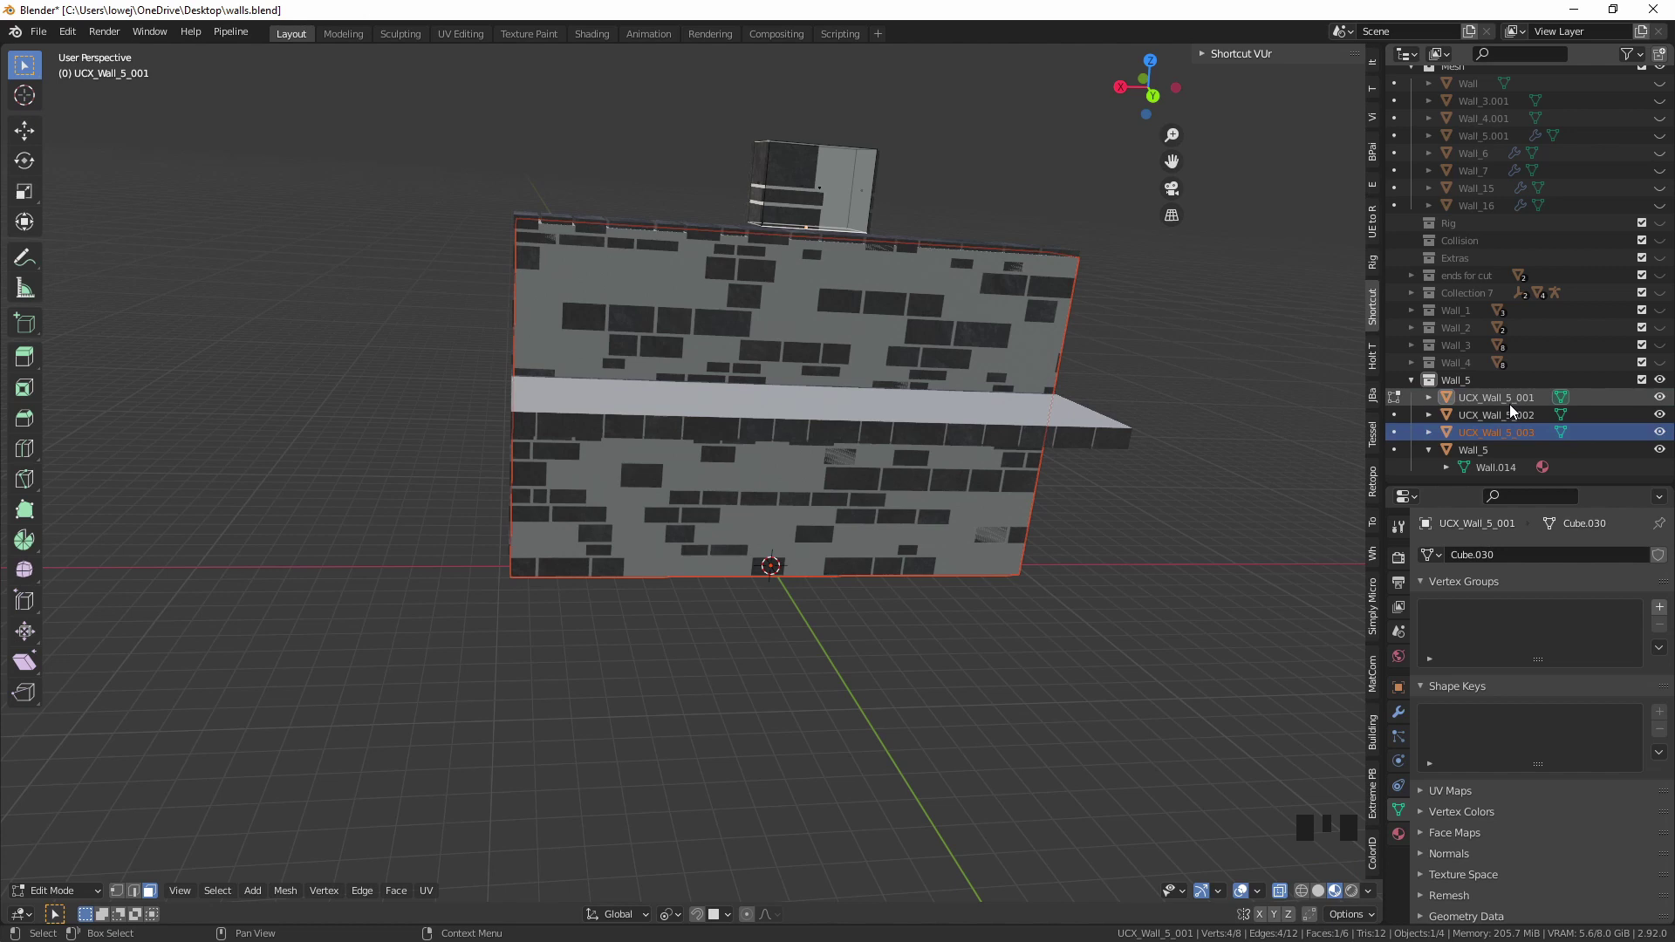
Select UCX_Wall_5_001 through UCX_Wall_5_003 together with the Wall_5 mesh in the Outliner for export.
{"action": "left_click", "coordinate": [1434, 452]}
{"action": "left_click", "coordinate": [1513, 417]}
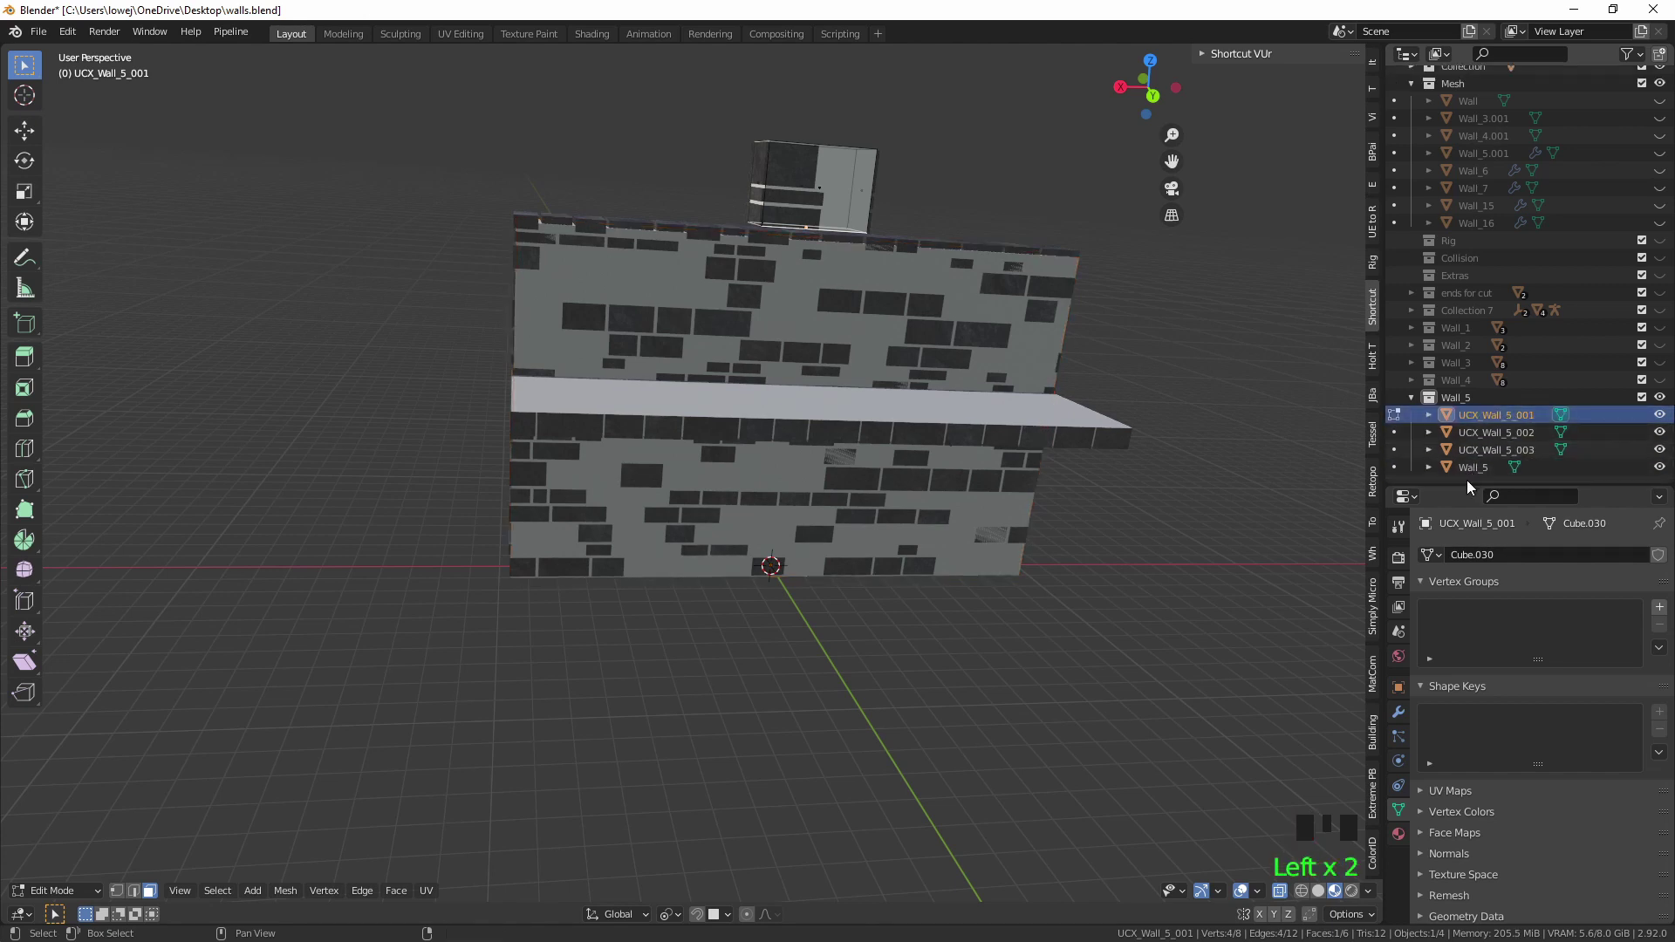
{"action": "left_click", "coordinate": [1469, 471]}
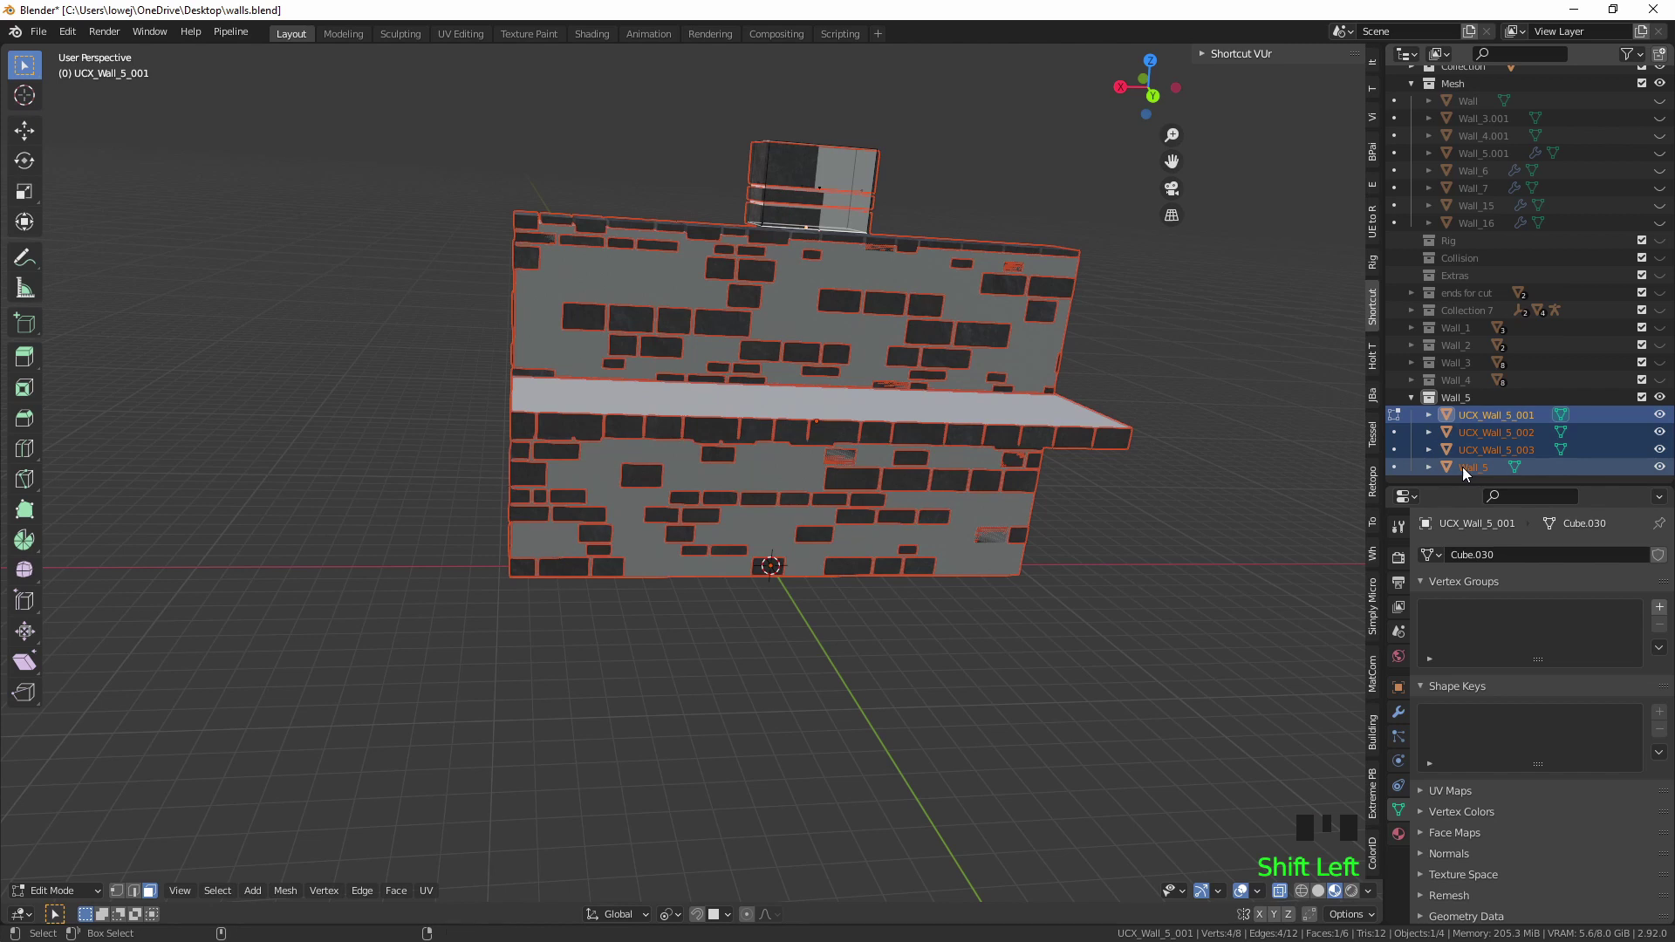
{"action": "key", "text": "ctrl+shift+alt+q"}
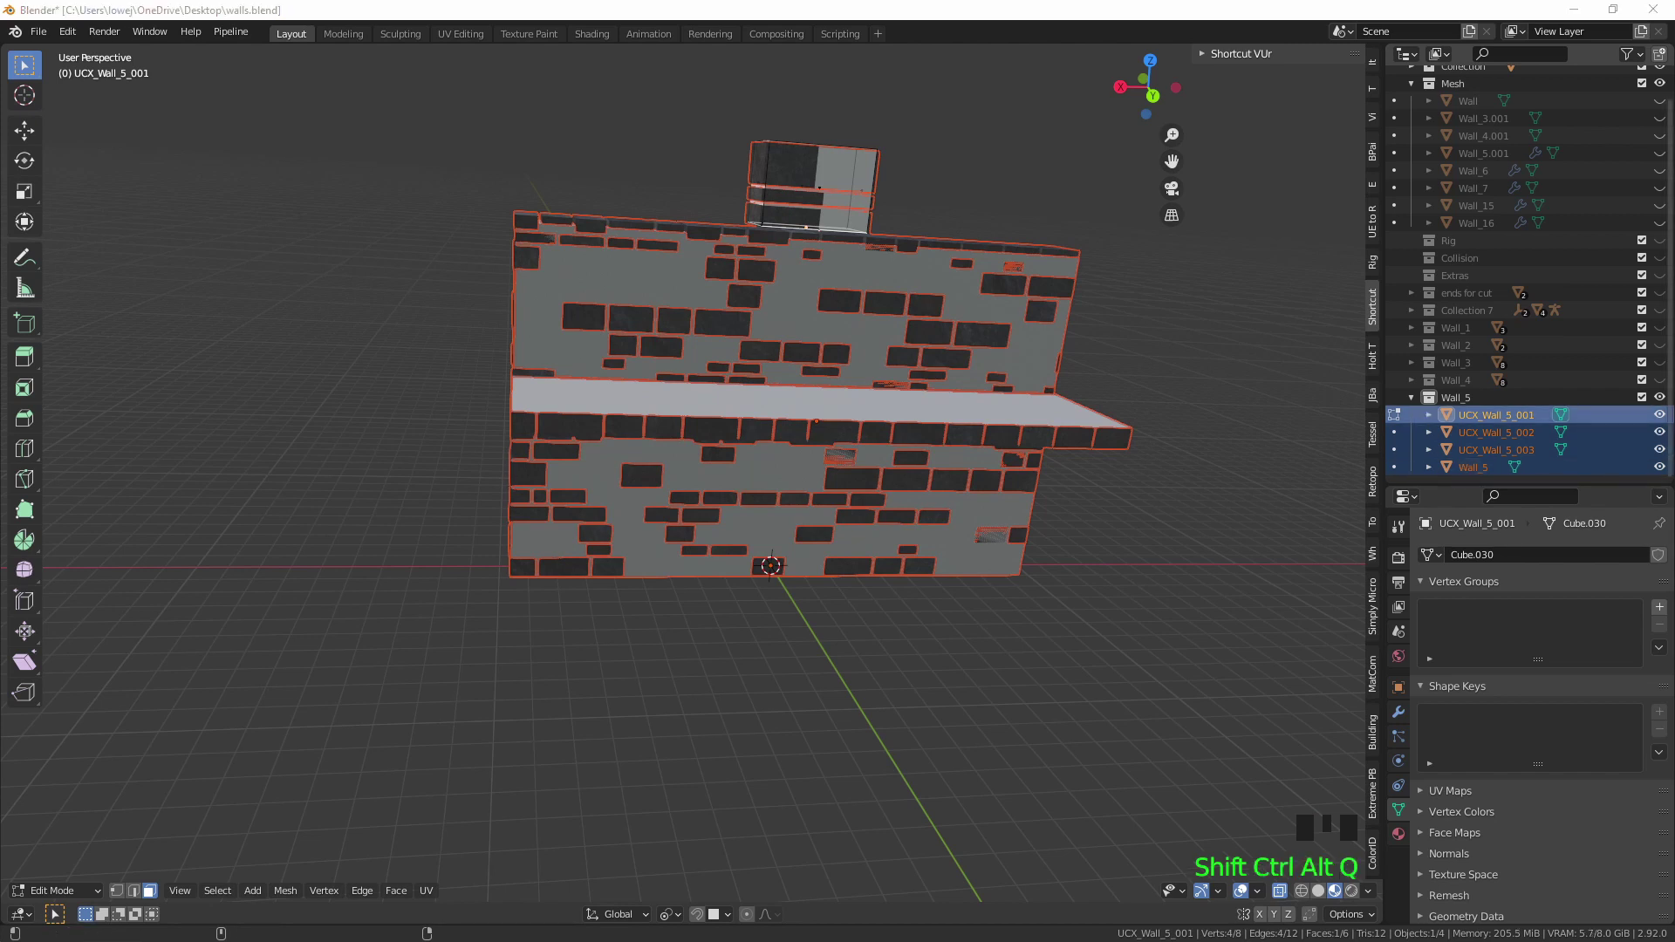